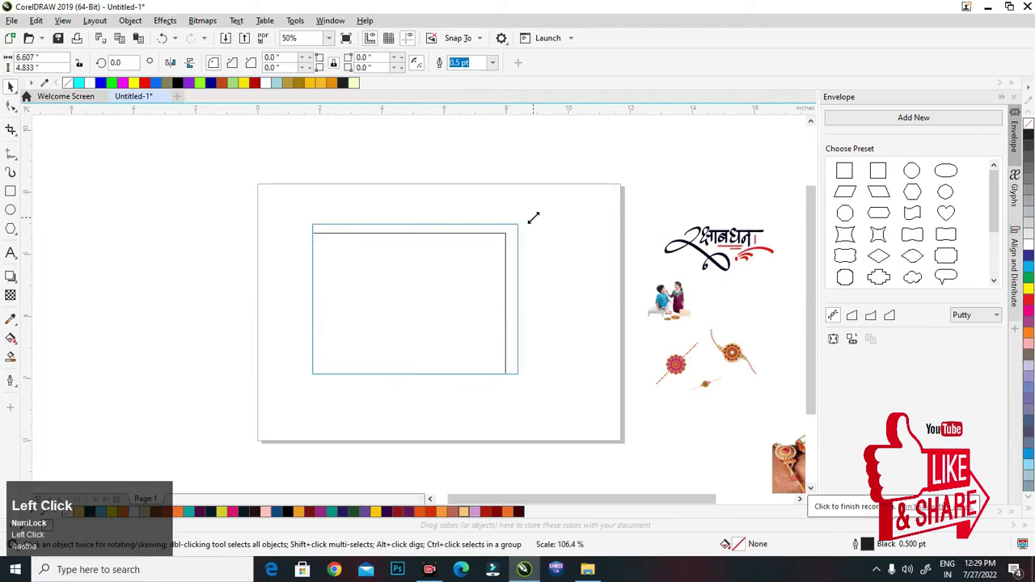
# Bring the rakhi image onto the page and send it behind the other objects.
pyautogui.scroll(3)
pyautogui.scroll(-3)
pyautogui.moveTo(696, 349); pyautogui.dragTo(378, 297)
pyautogui.scroll(3)
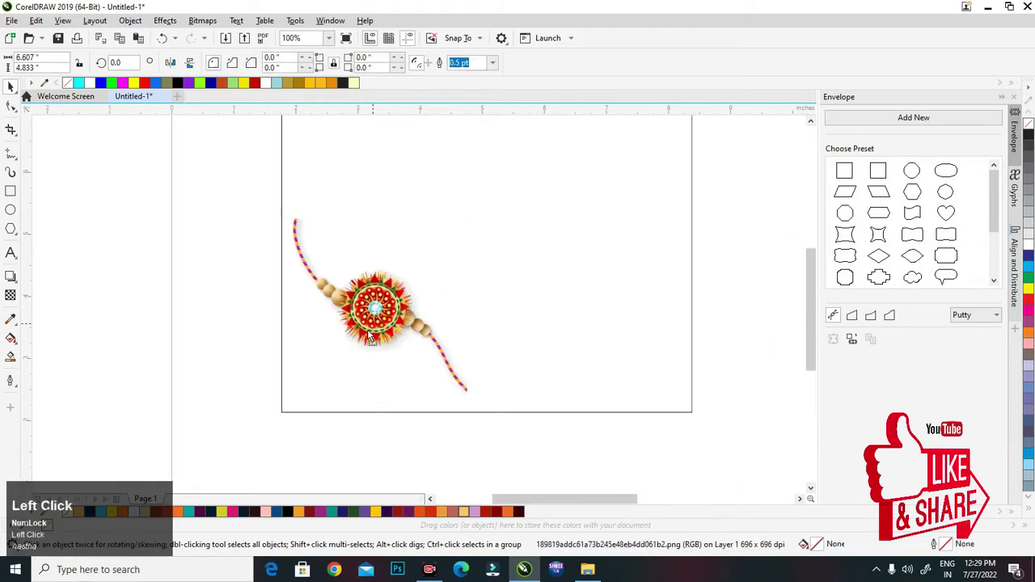
pyautogui.press('ctrl+z')
pyautogui.press('shift+Page_Down')
# Scale the rakhi, move it to the frame's left side and place it inside the rectangle frame.
pyautogui.moveTo(395, 331); pyautogui.dragTo(453, 344)
pyautogui.moveTo(453, 345); pyautogui.dragTo(590, 445)
pyautogui.scroll(-3)
pyautogui.click(648, 474)
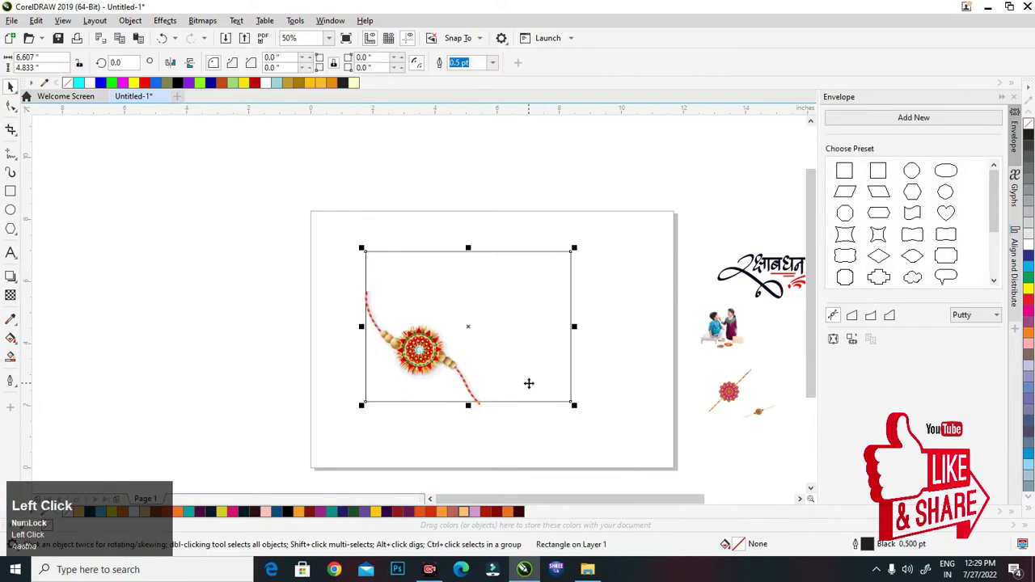
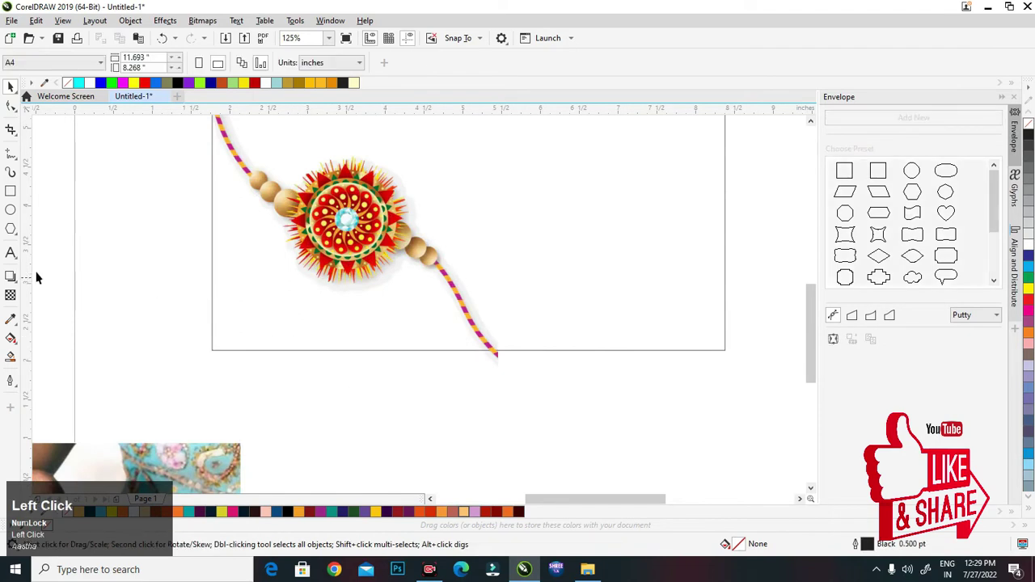
# Smart-fill the region below the drawn curve as a yellow wave shape in the lower-left corner.
pyautogui.click(17, 357)
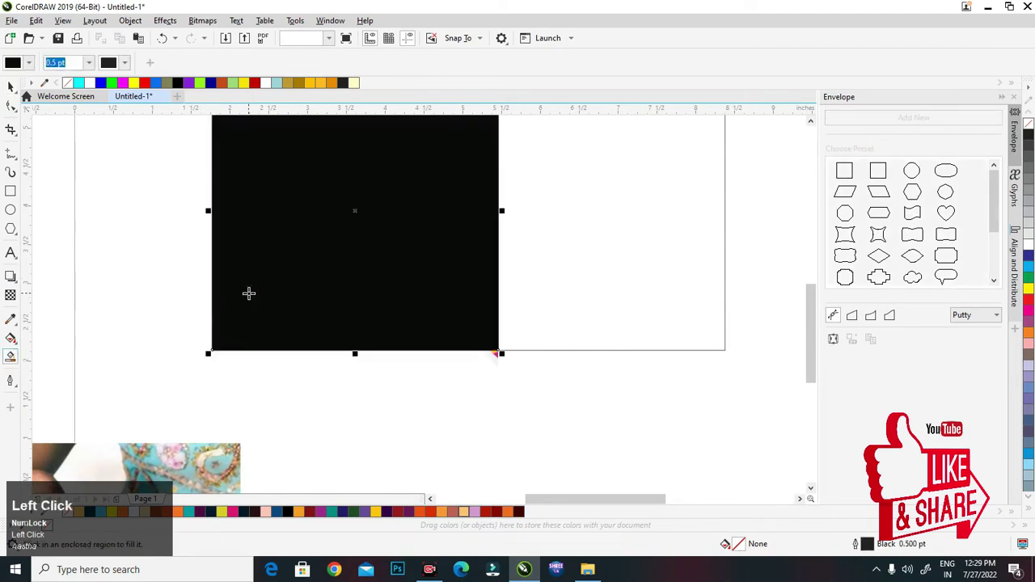
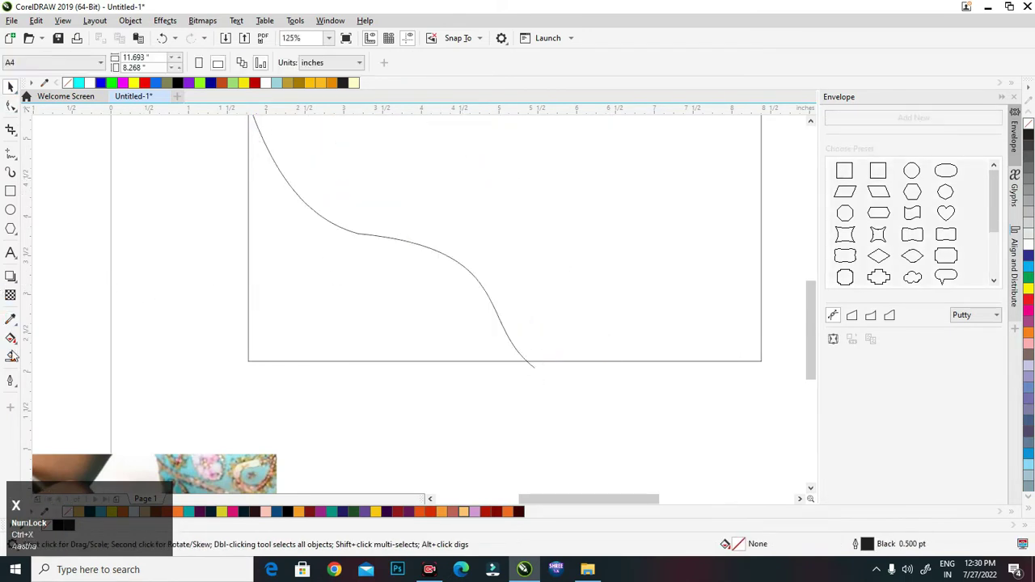
pyautogui.click(15, 359)
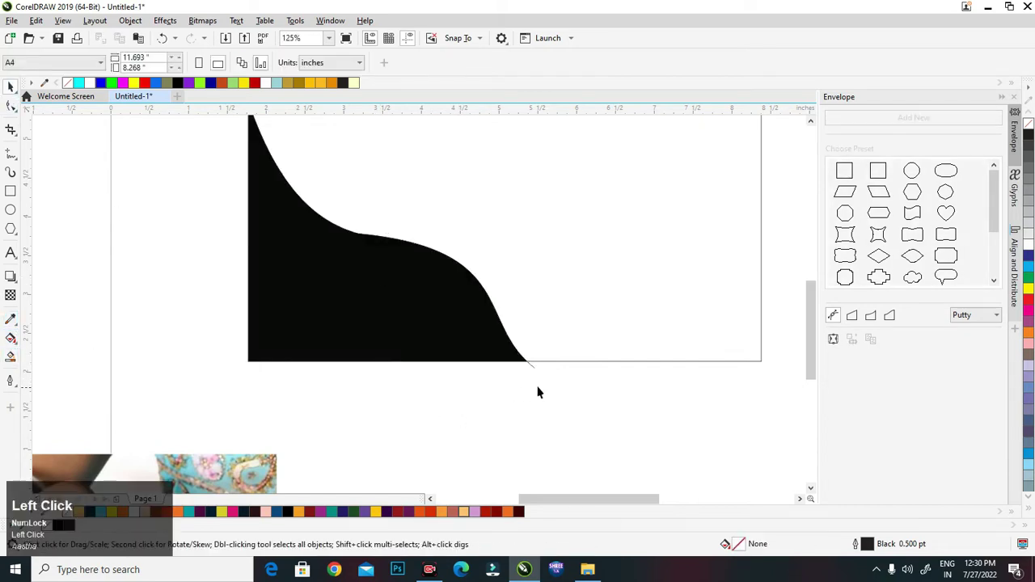
pyautogui.click(534, 371)
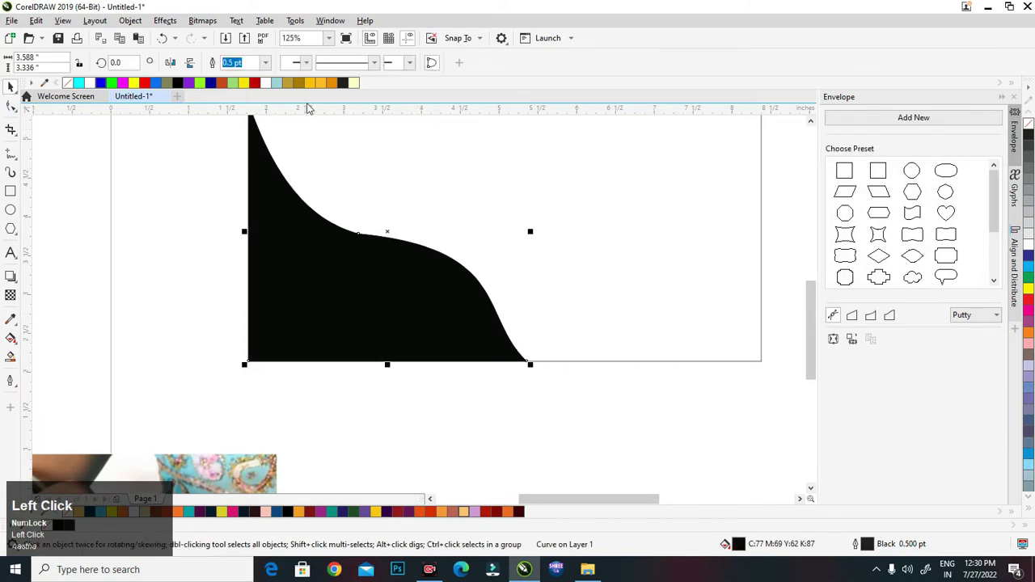
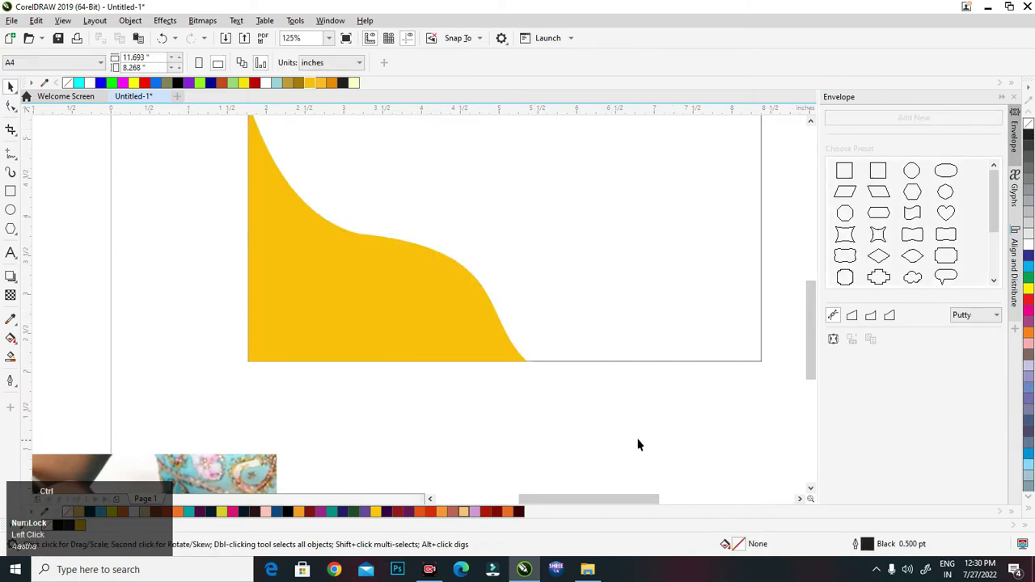
pyautogui.press('ctrl+v')
pyautogui.click(609, 436)
# Apply a yellow-to-orange fountain fill across the poster rectangle.
pyautogui.scroll(-3)
pyautogui.click(572, 260)
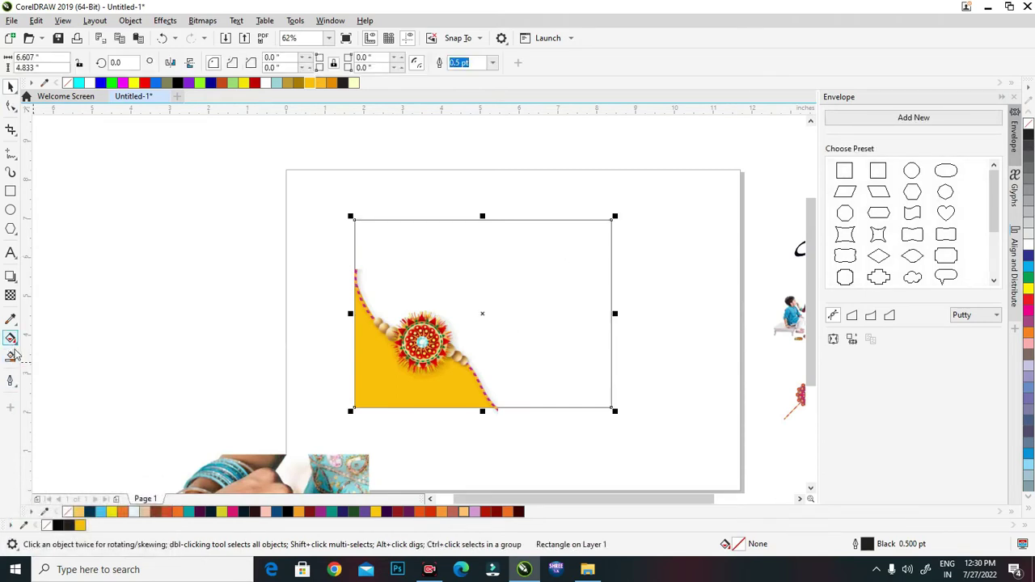
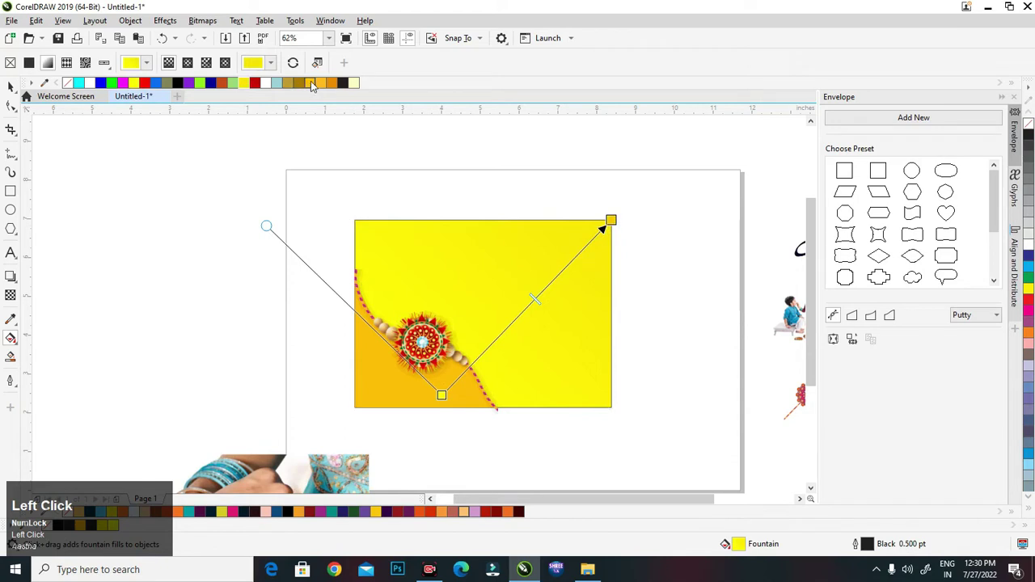
pyautogui.click(325, 84)
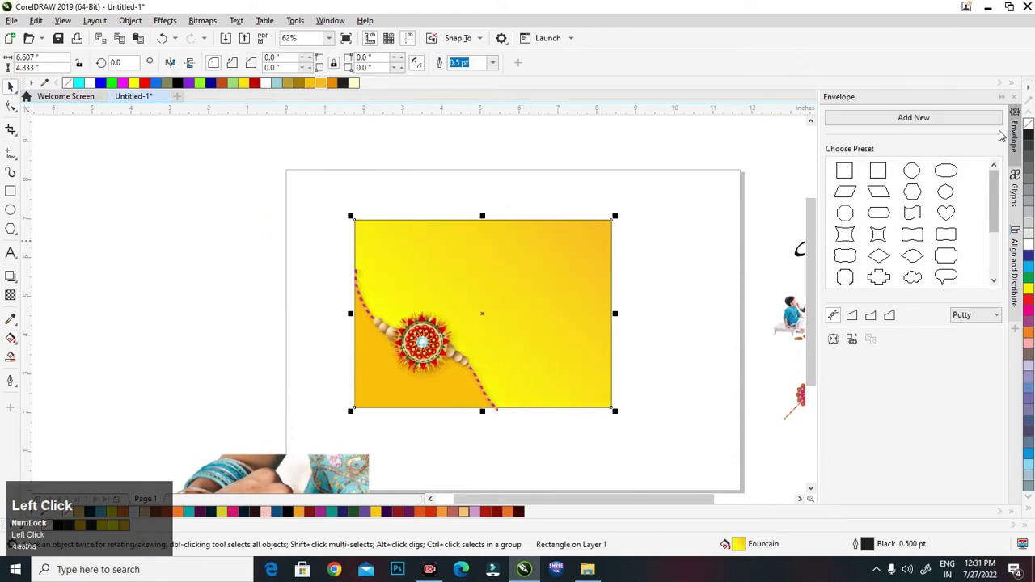
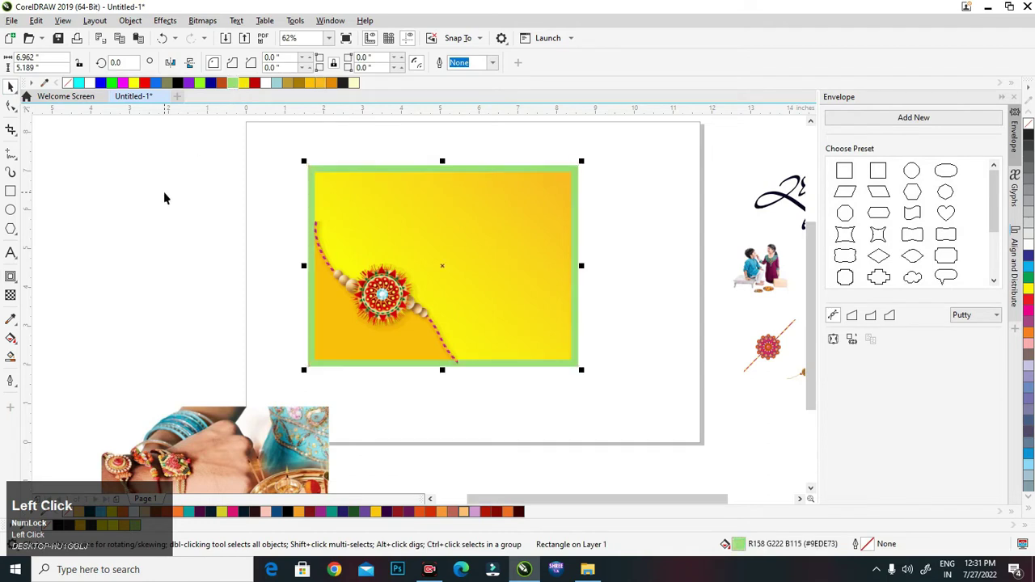
# Move the brother-sister image onto the red-bordered gradient poster.
pyautogui.moveTo(260, 83); pyautogui.dragTo(477, 254)
pyautogui.click(477, 254)
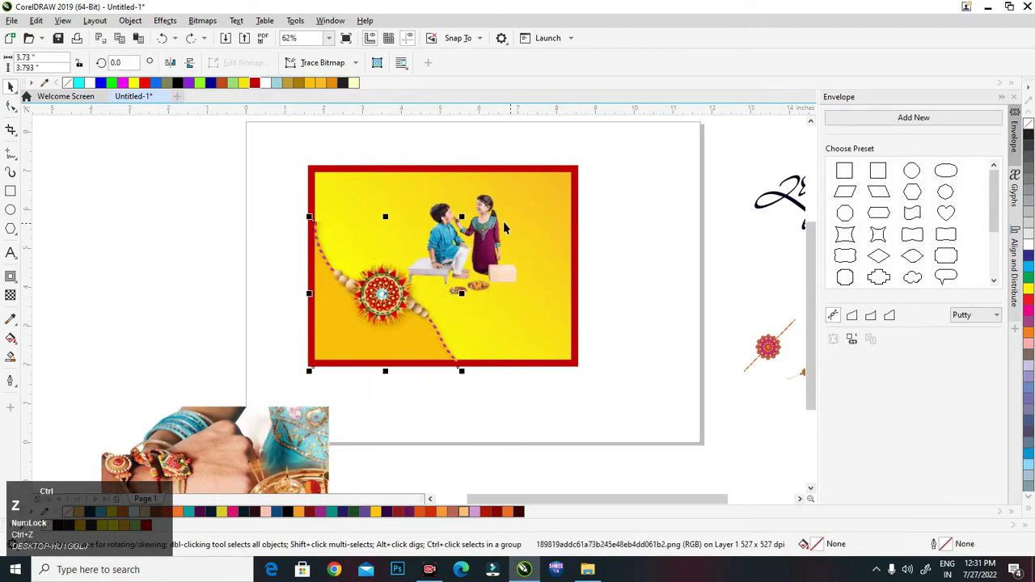
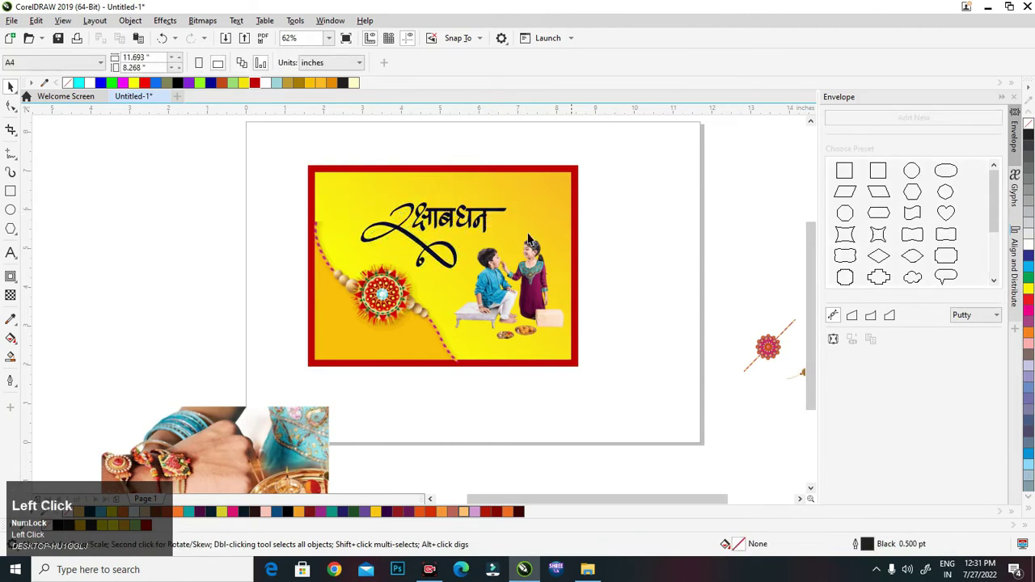
# Position the small rakhi ornament above the Hindi title's letters.
pyautogui.click(689, 317)
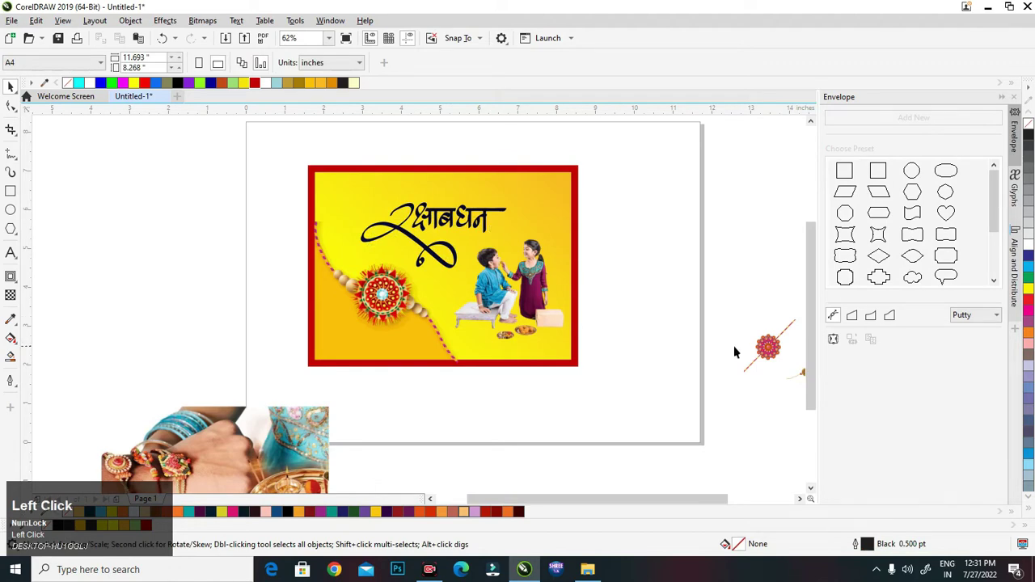
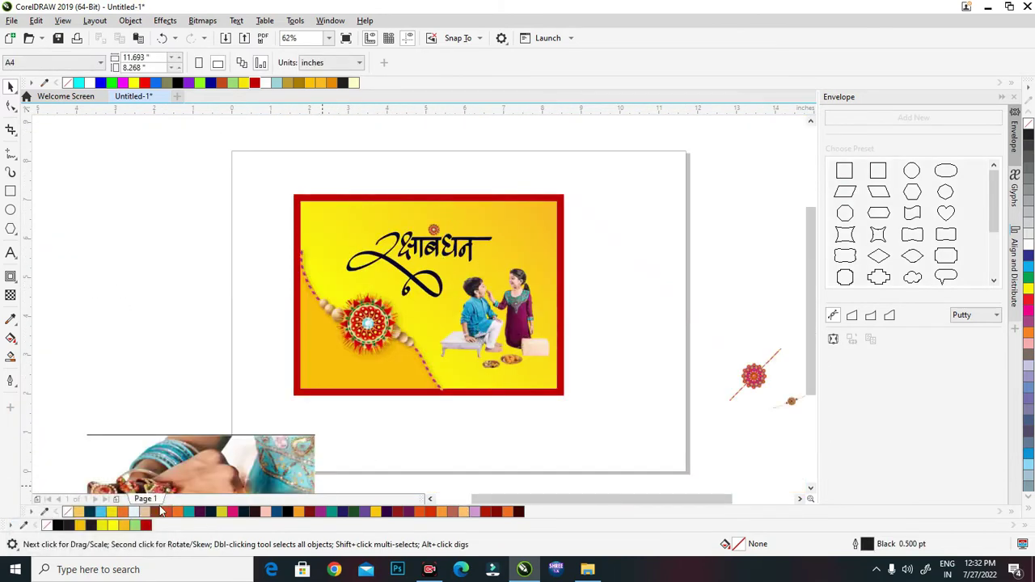
# Paste the hands-and-rakhi photo and select it clipped inside the lower-left wave.
pyautogui.rightClick(214, 445)
pyautogui.click(270, 241)
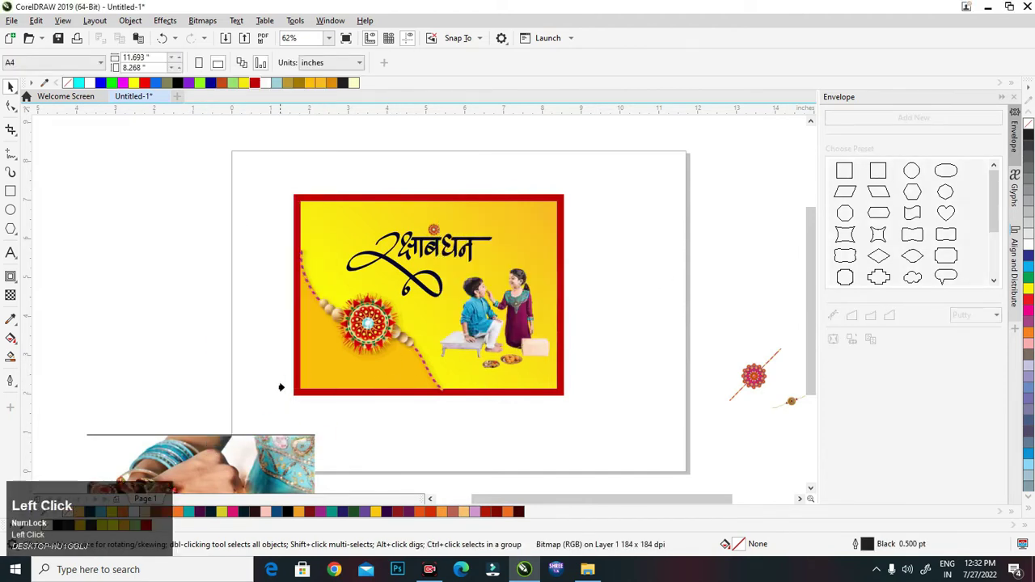
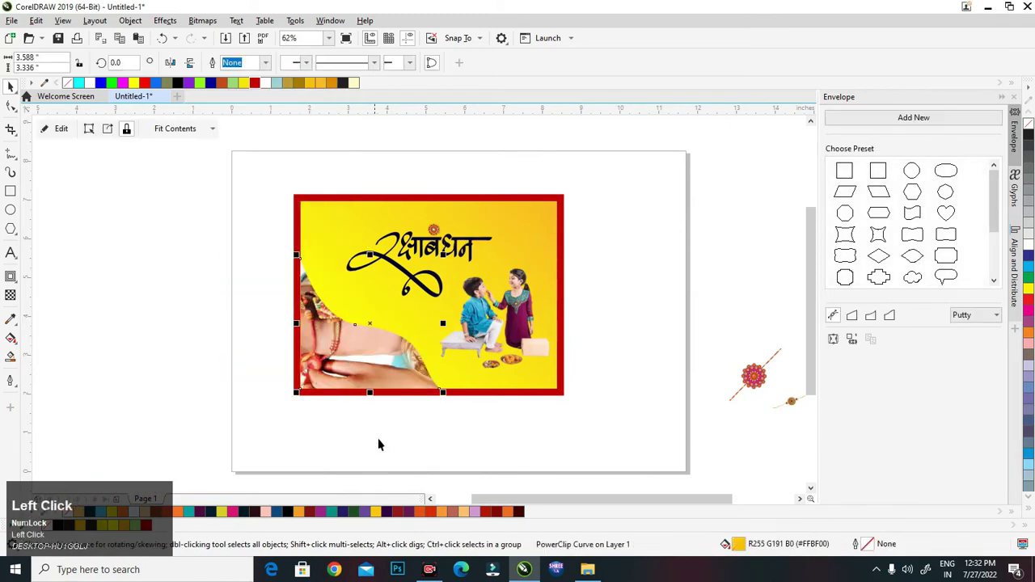
pyautogui.press('ctrl+v')
pyautogui.click(405, 427)
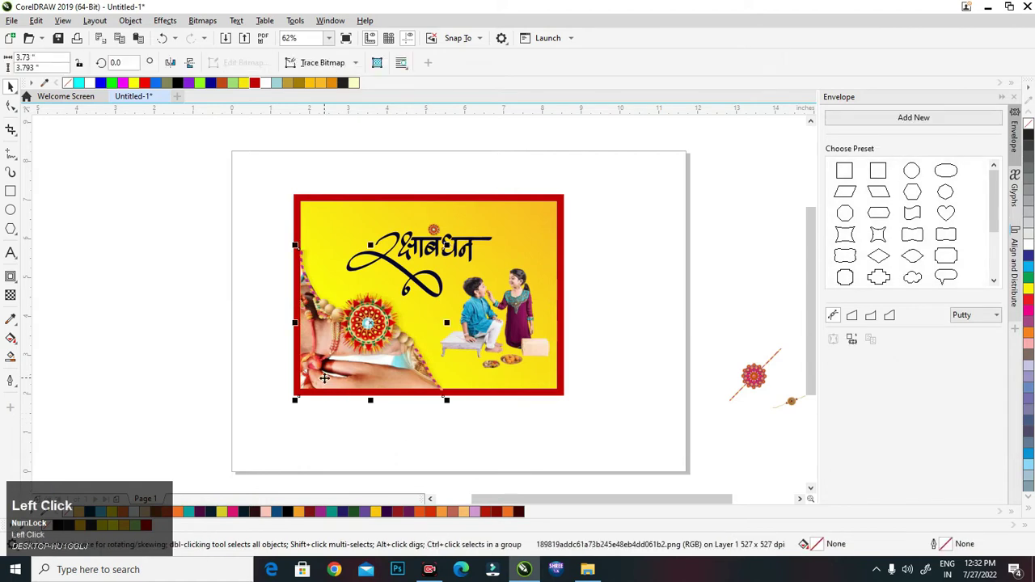
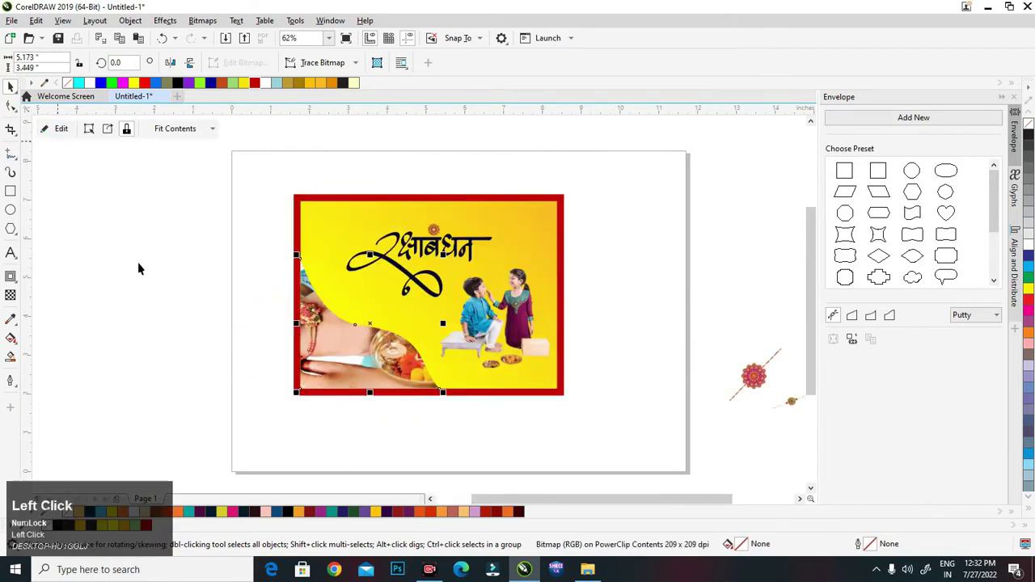
# Undo the misstep and start editing the PowerClip contents of the curved wave shape.
pyautogui.rightClick(388, 354)
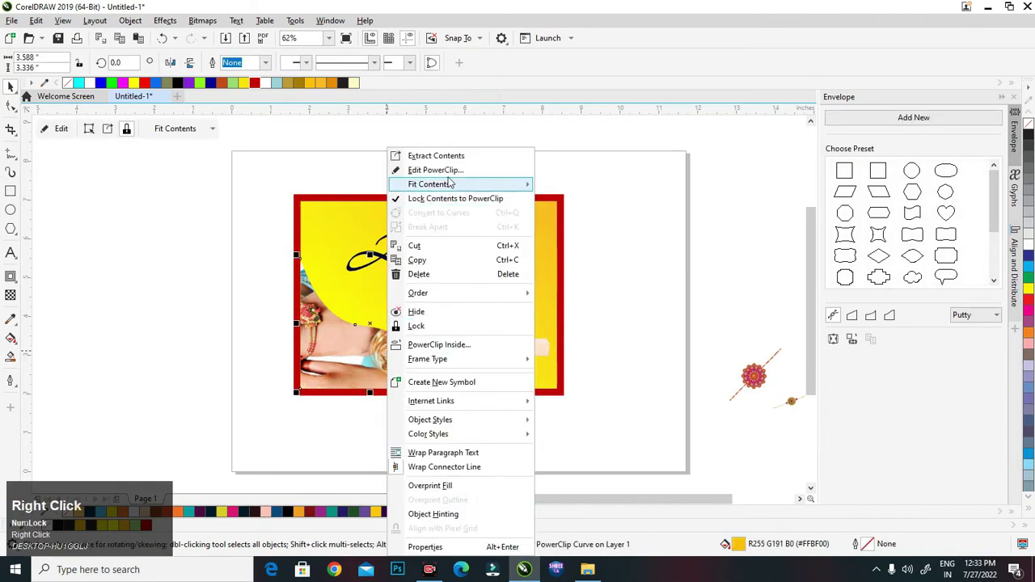
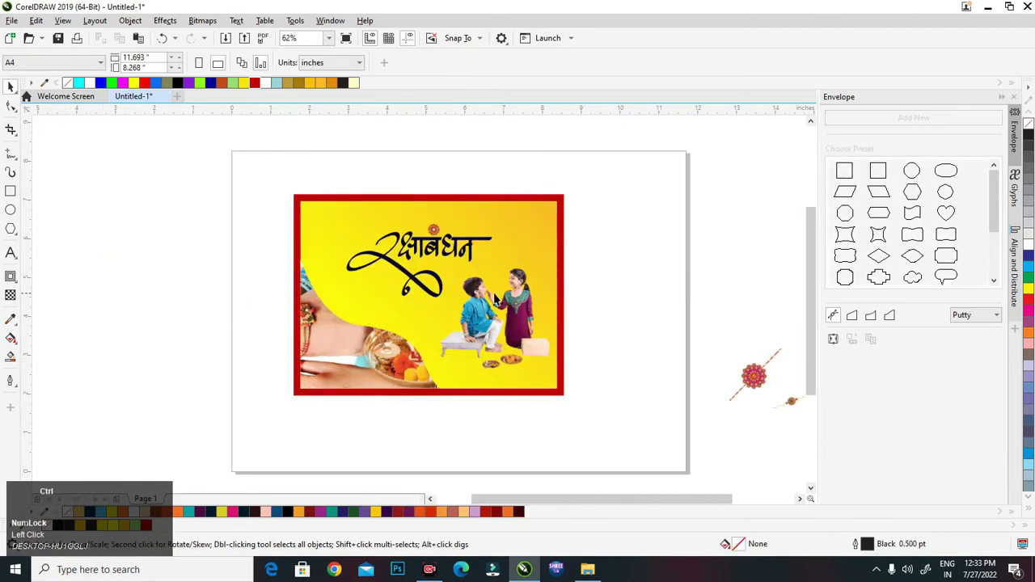
pyautogui.click(523, 442)
pyautogui.press('ctrl+z')
pyautogui.rightClick(364, 363)
pyautogui.click(431, 177)
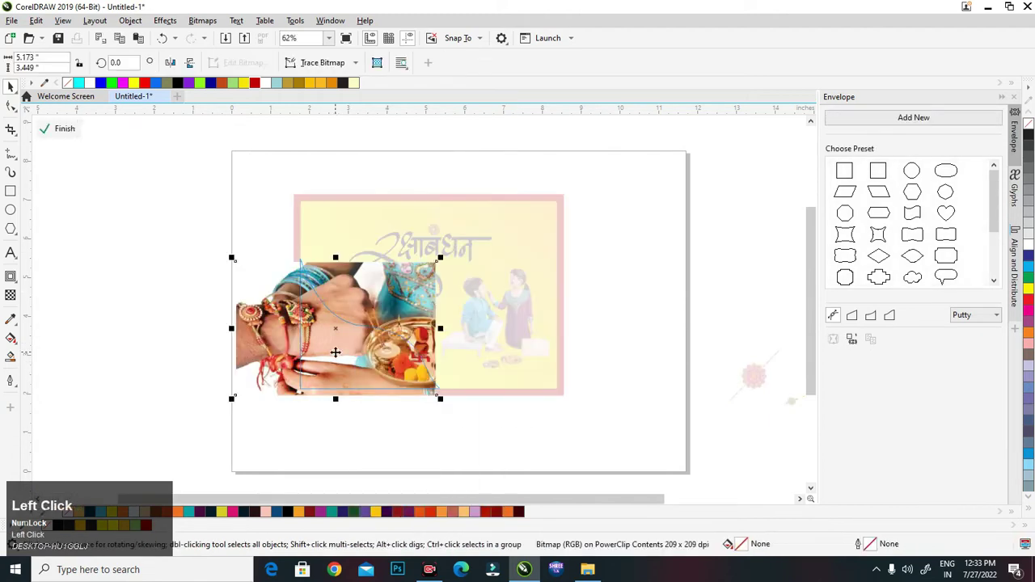
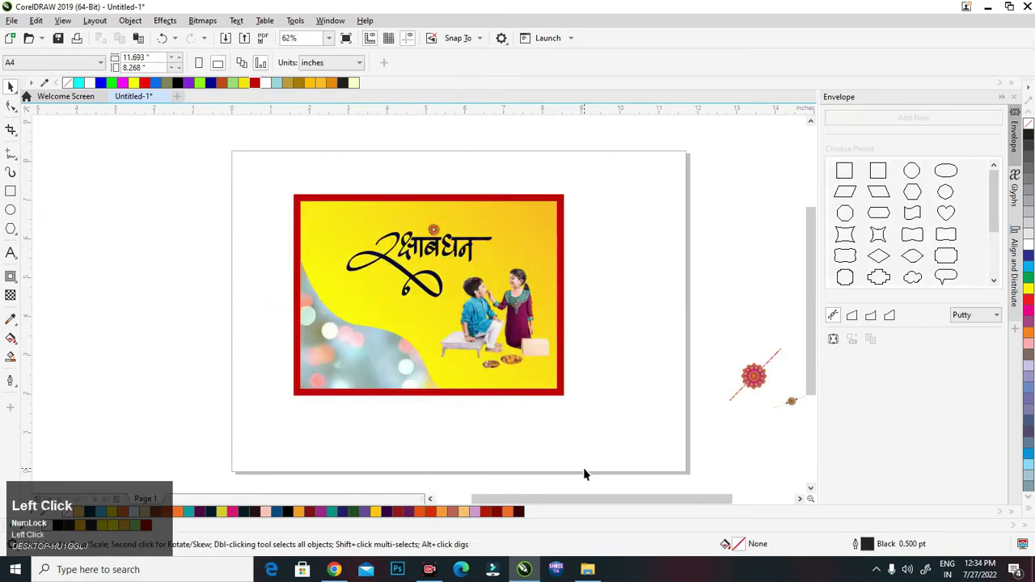
# Bring the pastel cloud image into the empty lower-left curved shape.
pyautogui.click(427, 424)
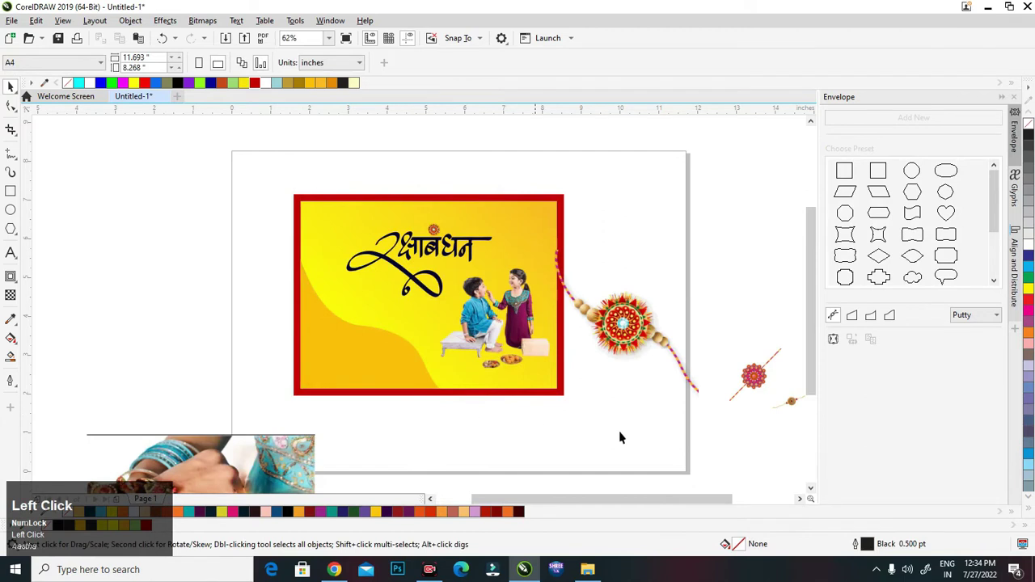
pyautogui.rightClick(335, 362)
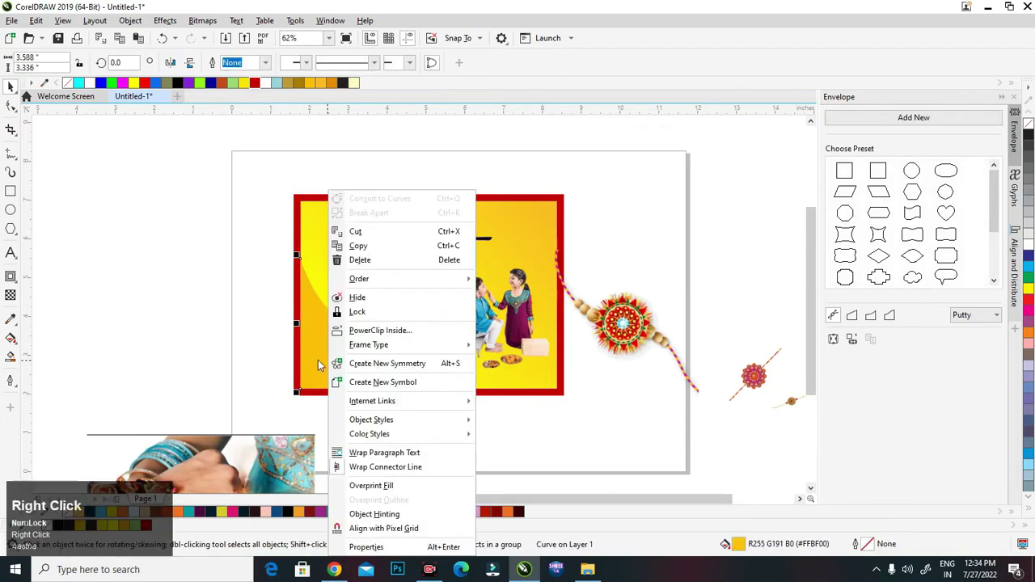
pyautogui.click(249, 307)
pyautogui.press('ctrl+v')
pyautogui.scroll(-3)
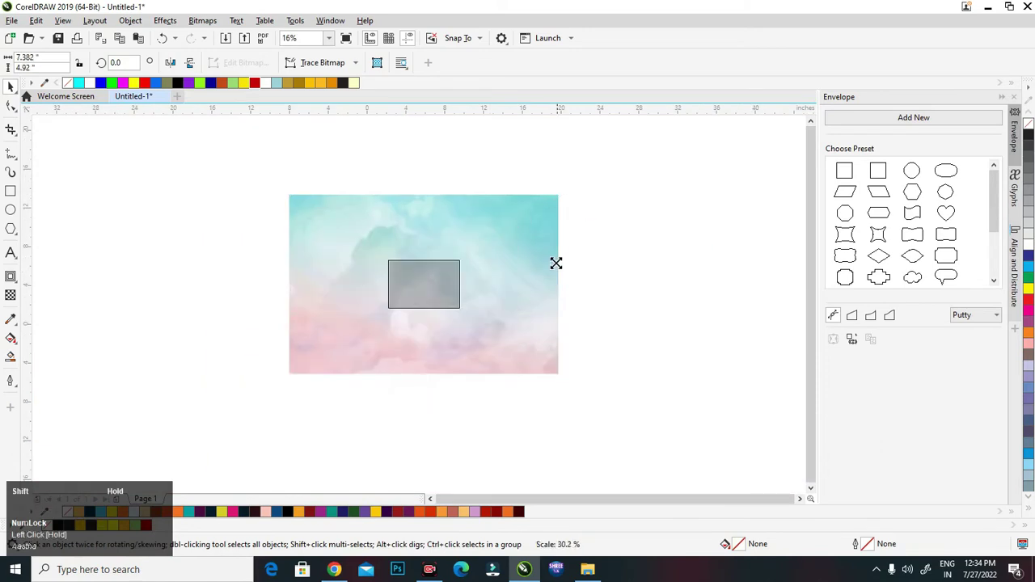
pyautogui.scroll(3)
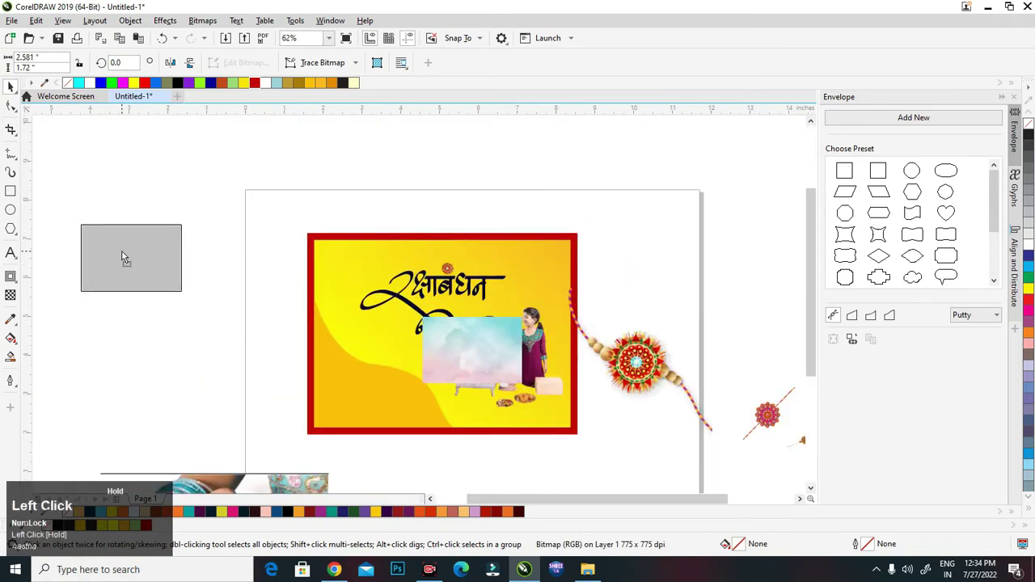
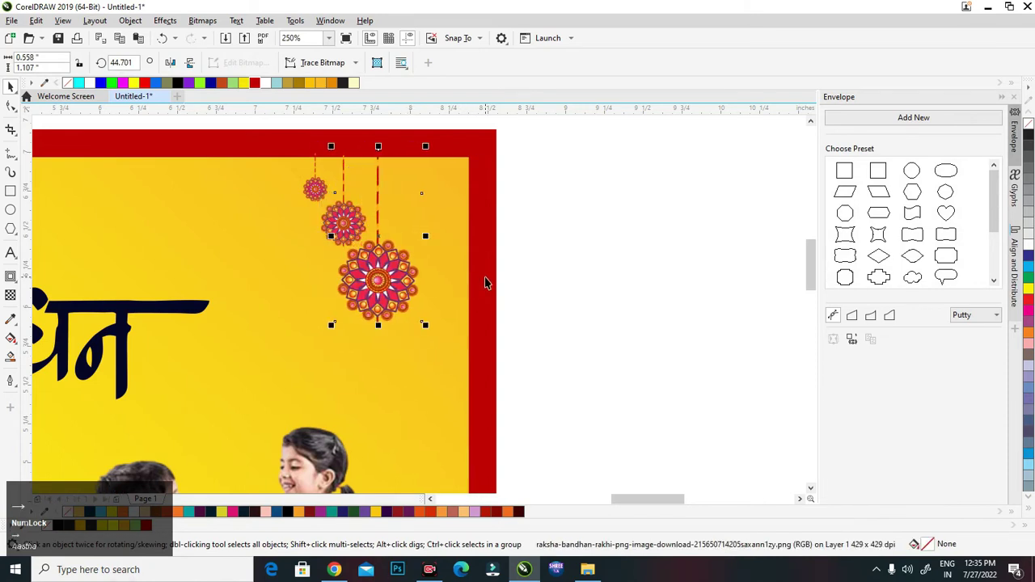
# Select the red brush-stroke group and its pieces beneath the Hindi title.
pyautogui.press('Down')
pyautogui.click(595, 276)
pyautogui.scroll(-3)
pyautogui.moveTo(395, 180); pyautogui.dragTo(587, 342)
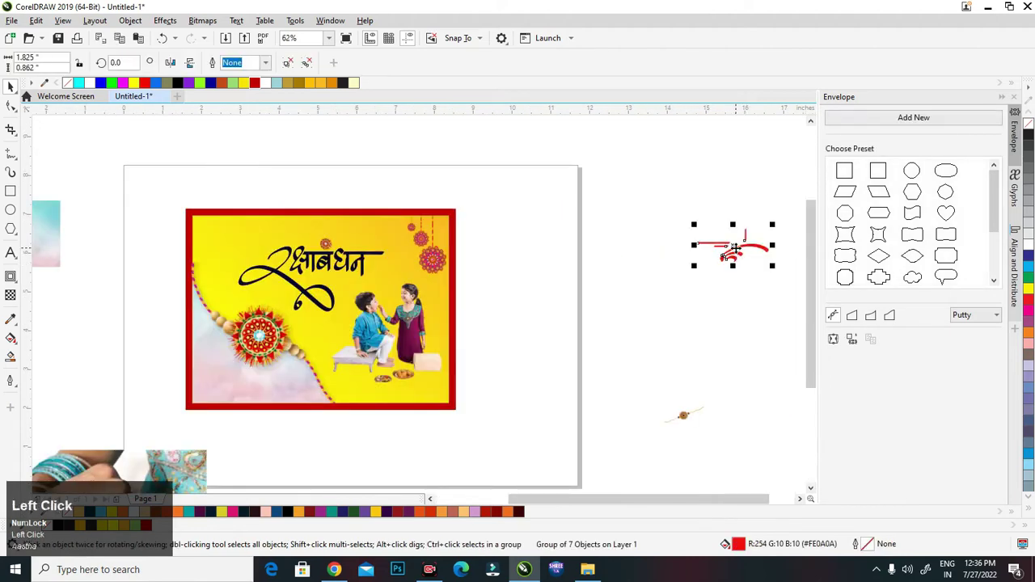
pyautogui.scroll(3)
# Nudge the strokes into place and deselect to check the placed red accents.
pyautogui.press('Down')
pyautogui.press('Left')
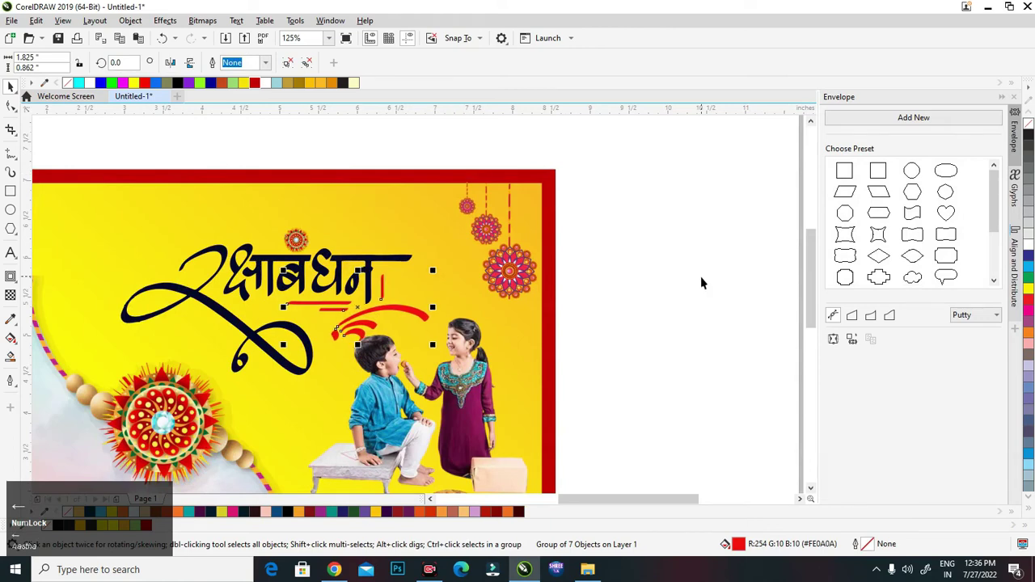
pyautogui.click(704, 281)
pyautogui.scroll(3)
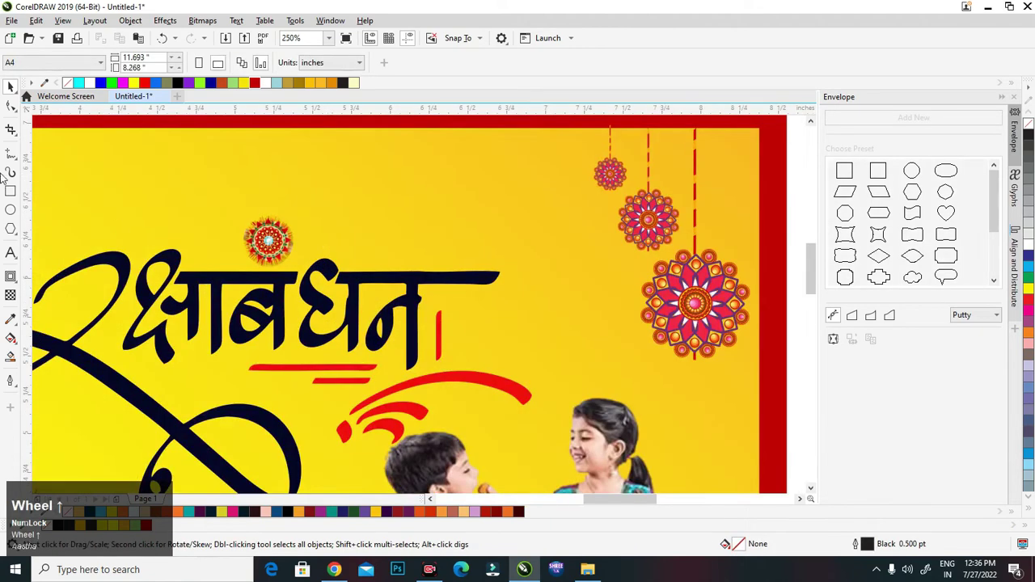
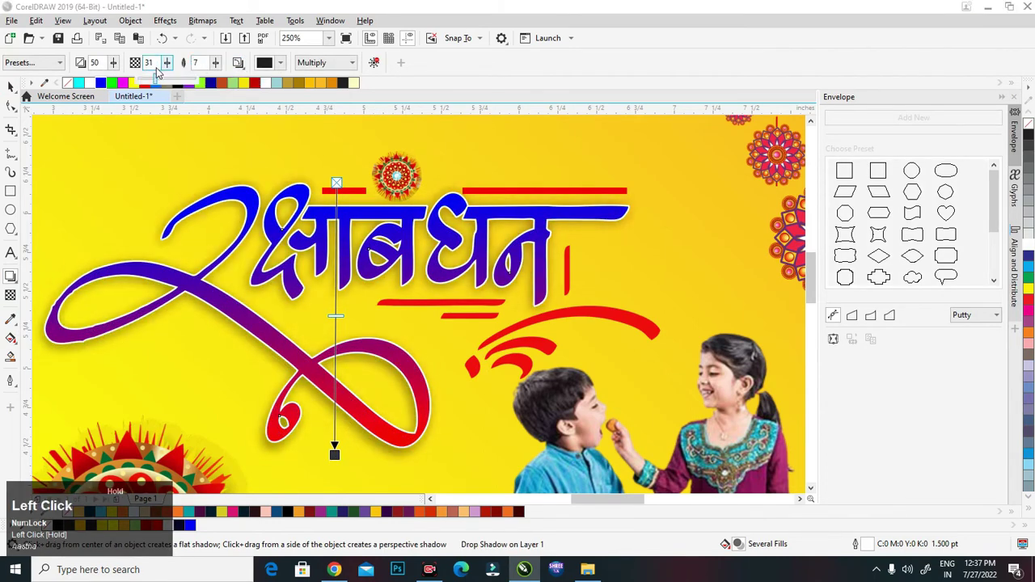
# Choose the drop shadow's colour for the Hindi title.
pyautogui.click(287, 60)
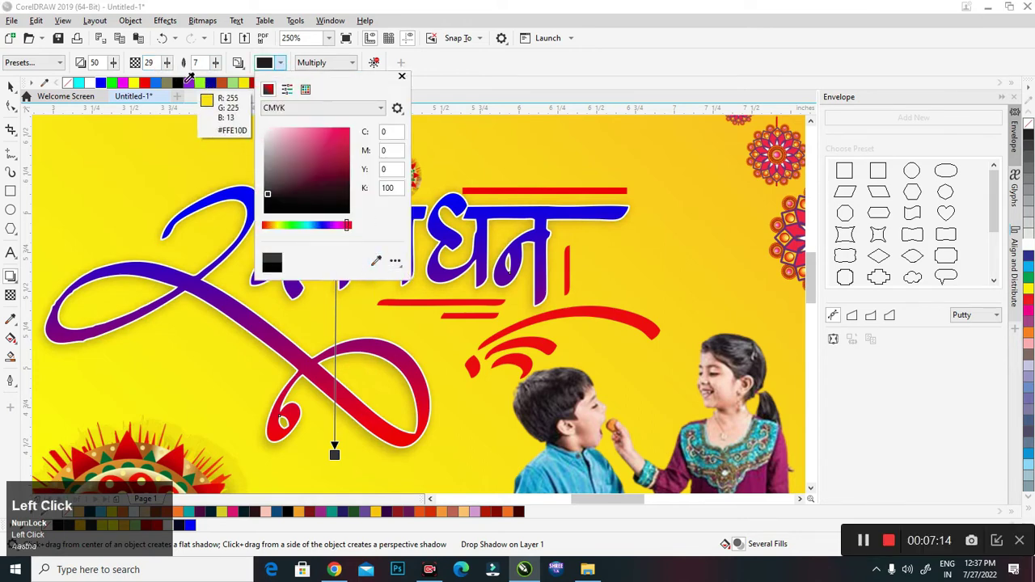
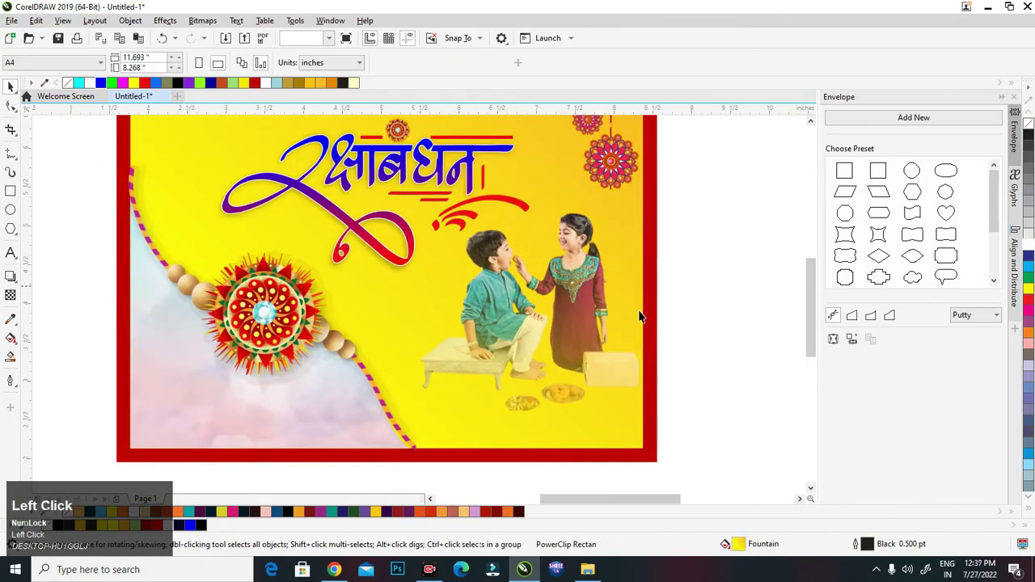
# Select the area beside the children and start a new text line in the lower cloud area.
pyautogui.scroll(-3)
pyautogui.moveTo(473, 262); pyautogui.dragTo(659, 335)
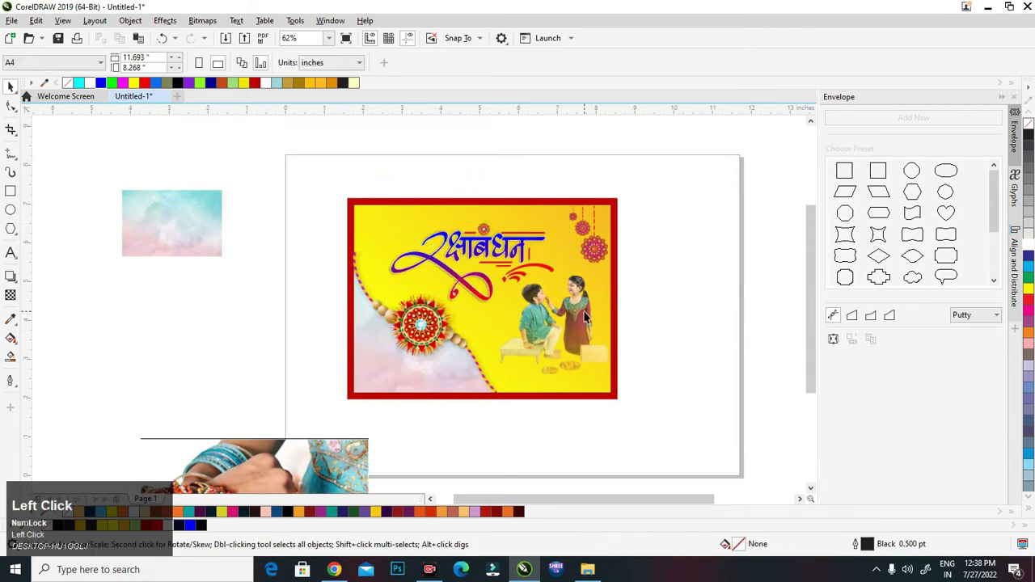
pyautogui.click(534, 339)
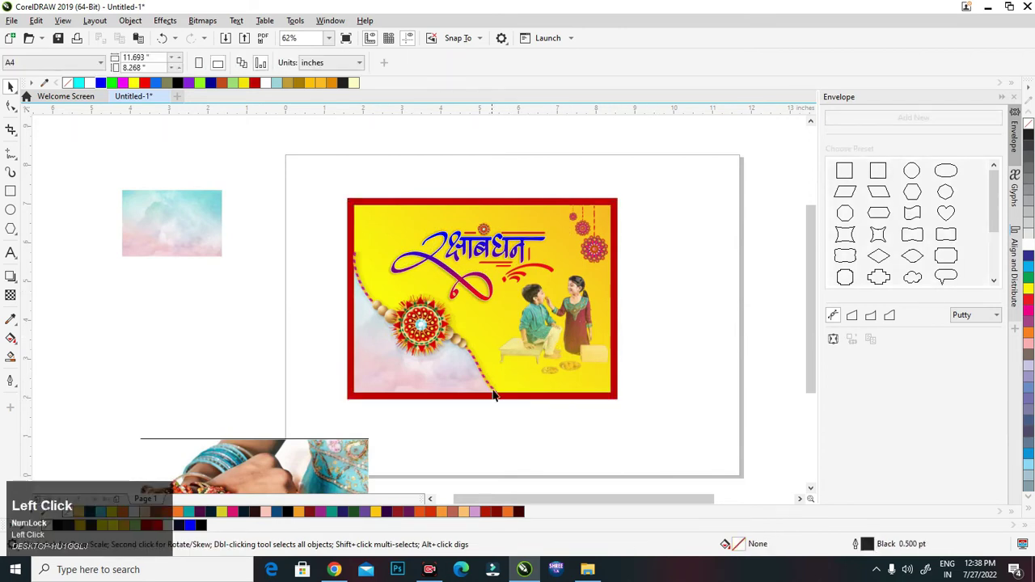
pyautogui.scroll(3)
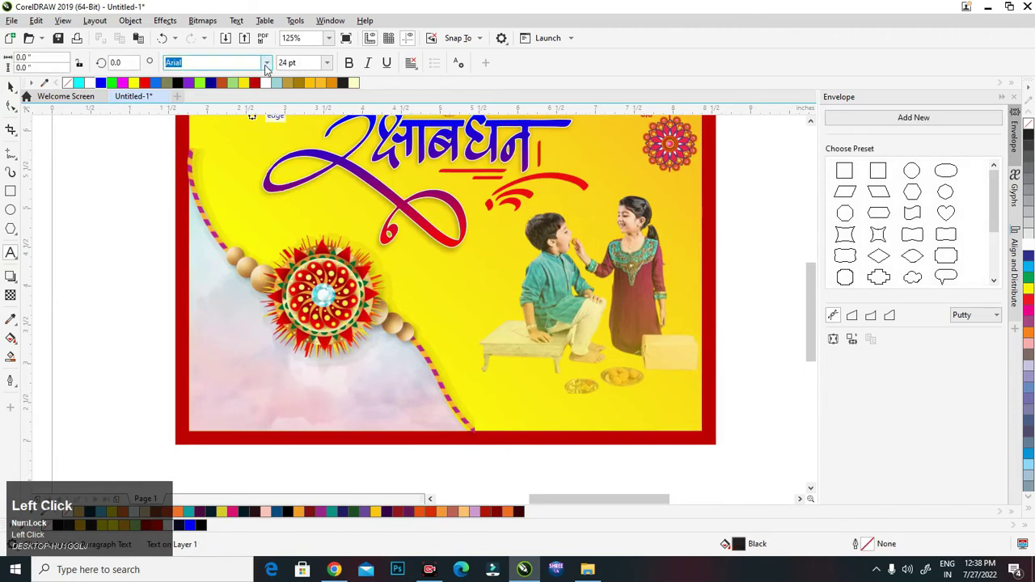
pyautogui.click(337, 196)
# Type the Hindi greeting's first letters, erasing the garbled characters and retyping.
pyautogui.write('ha')
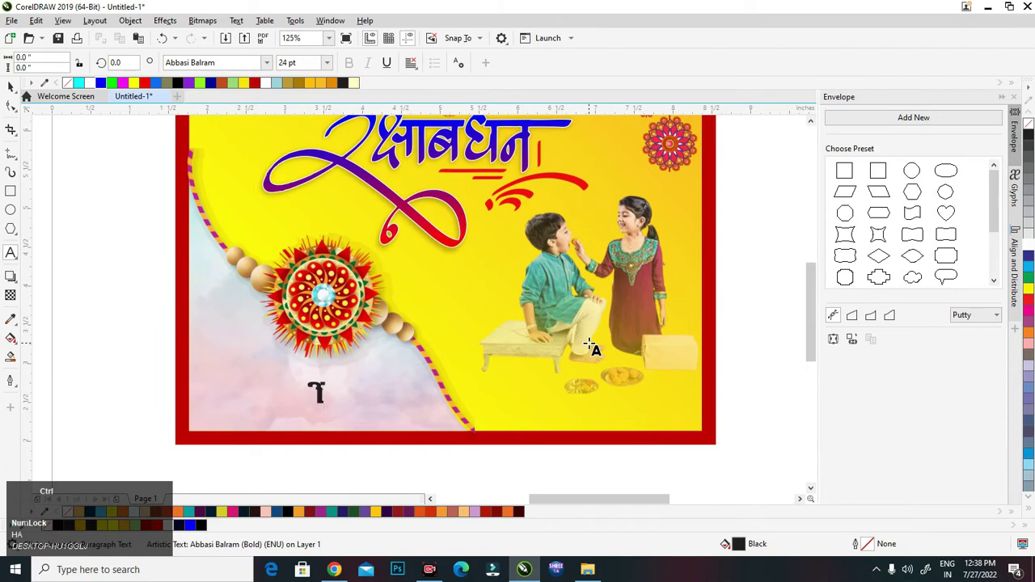
pyautogui.write('g')
pyautogui.write('fn')
pyautogui.press('shift+z')
pyautogui.write('d')
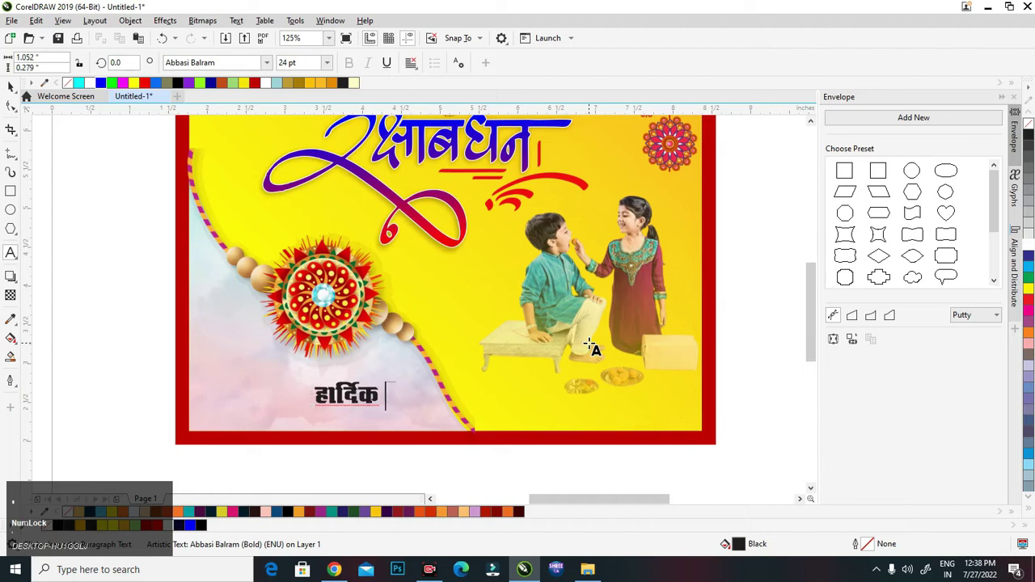
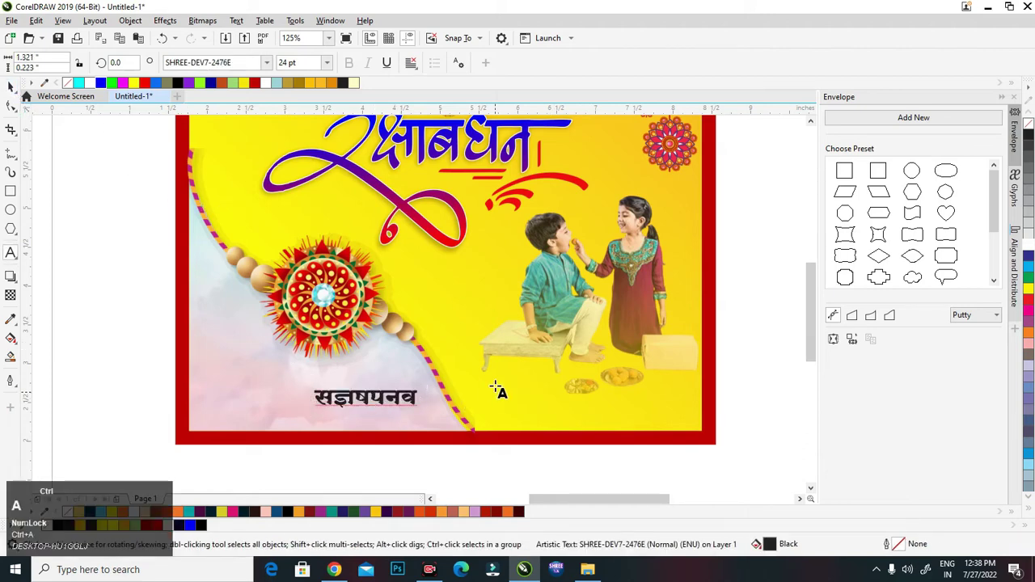
pyautogui.press('Scroll_Lock')
pyautogui.press('g')
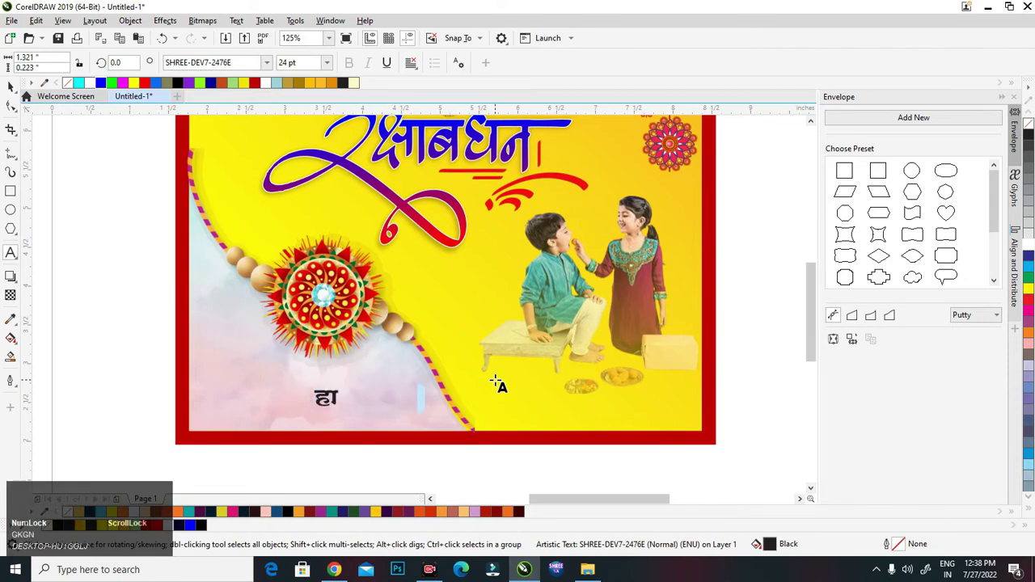
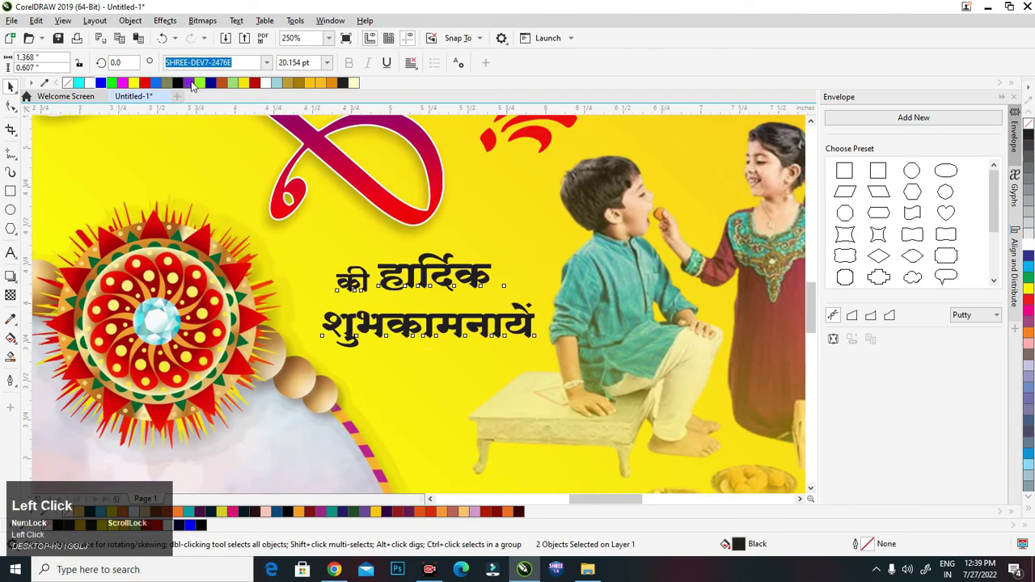
# Confirm the Hindi title's outline settings via the Outline Pen (F12) dialog.
pyautogui.scroll(-3)
pyautogui.press('F12')
pyautogui.click(442, 236)
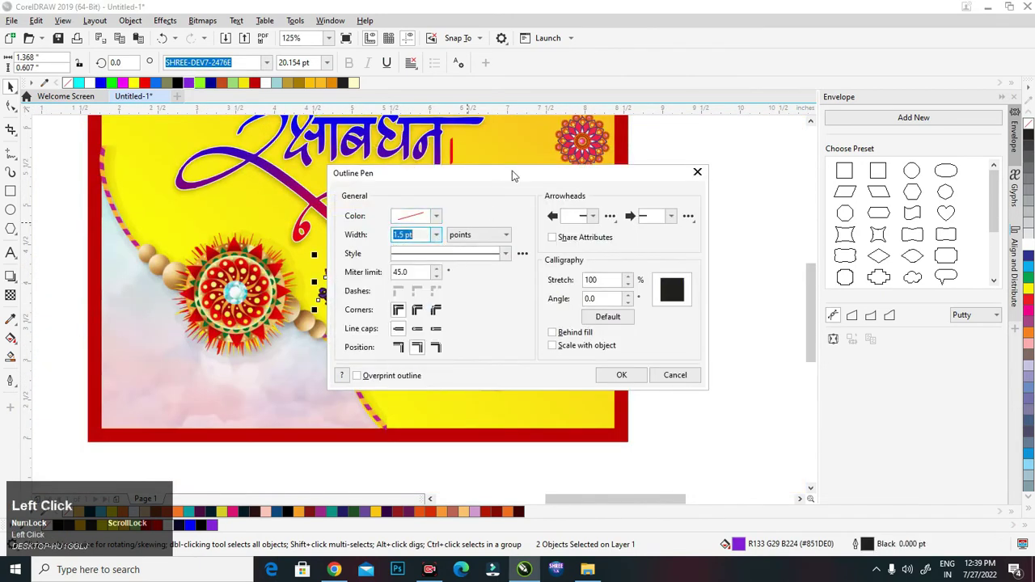
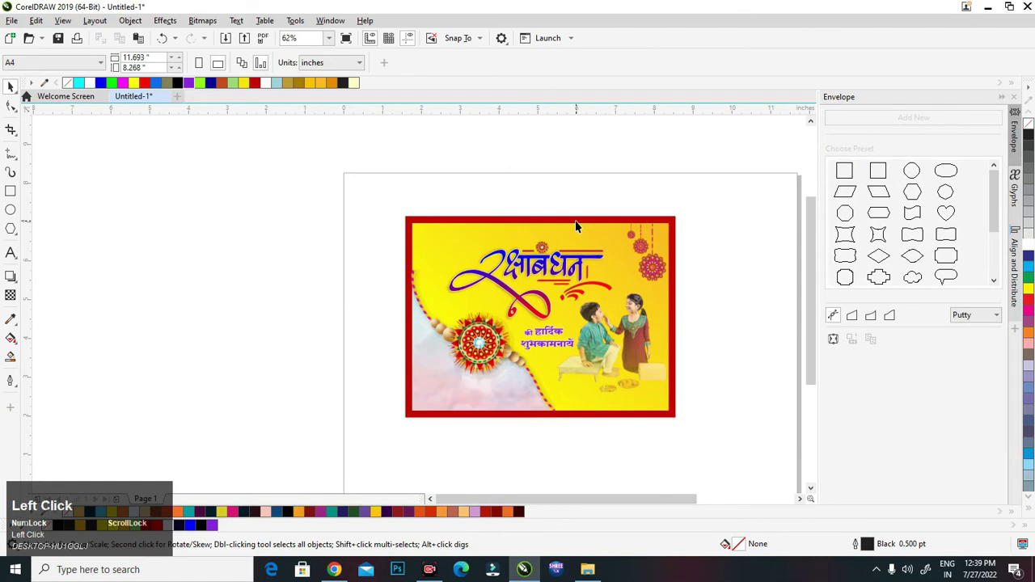
# Scale the cloud image up so it covers the whole poster frame.
pyautogui.rightClick(578, 219)
pyautogui.moveTo(632, 168); pyautogui.dragTo(65, 126)
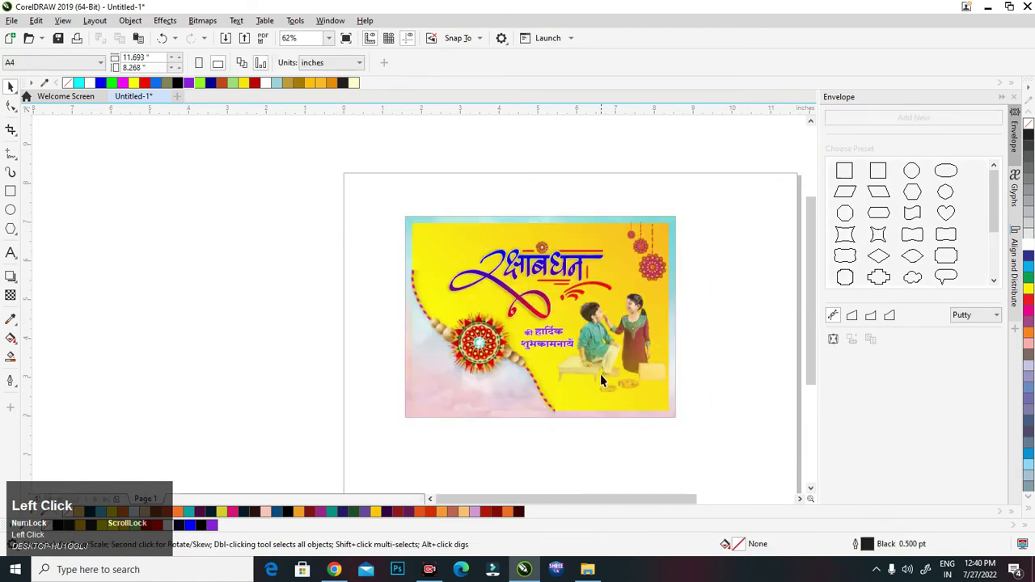
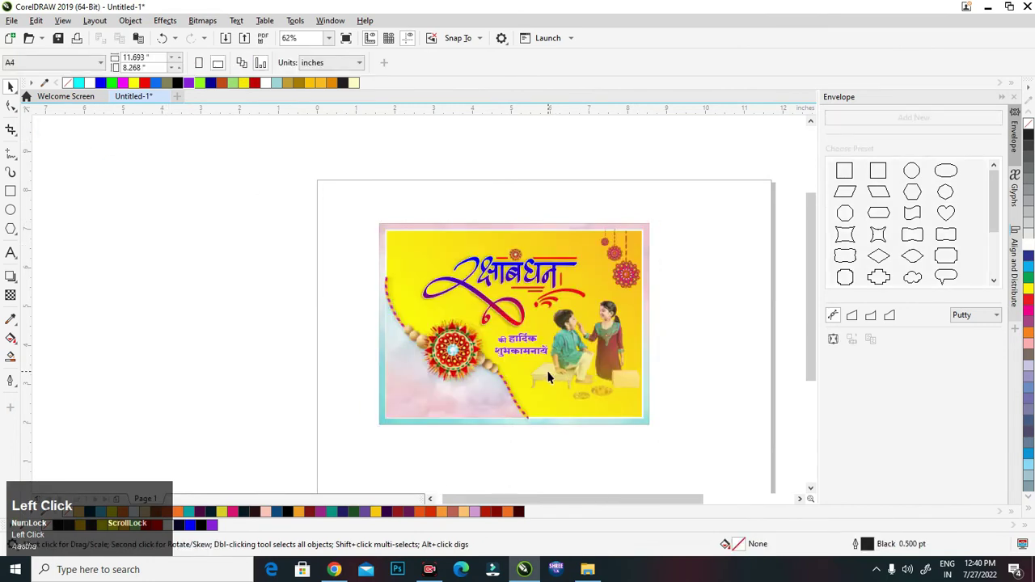
pyautogui.press('F4')
pyautogui.click(684, 358)
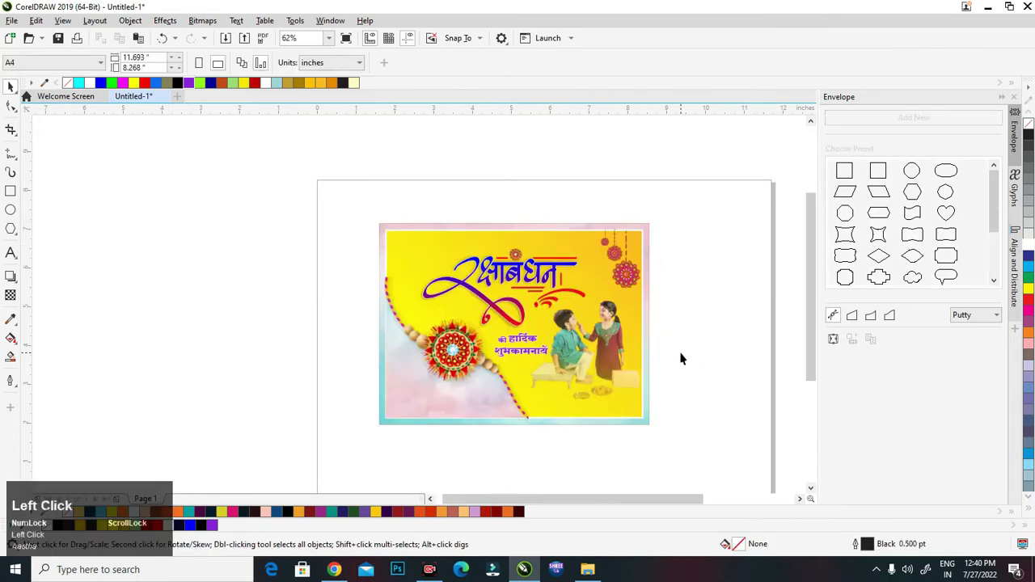
# Finish editing the frame contents and zoom back in on the poster.
pyautogui.press('F4')
pyautogui.click(759, 448)
pyautogui.press('F4')
pyautogui.moveTo(675, 410); pyautogui.dragTo(674, 208)
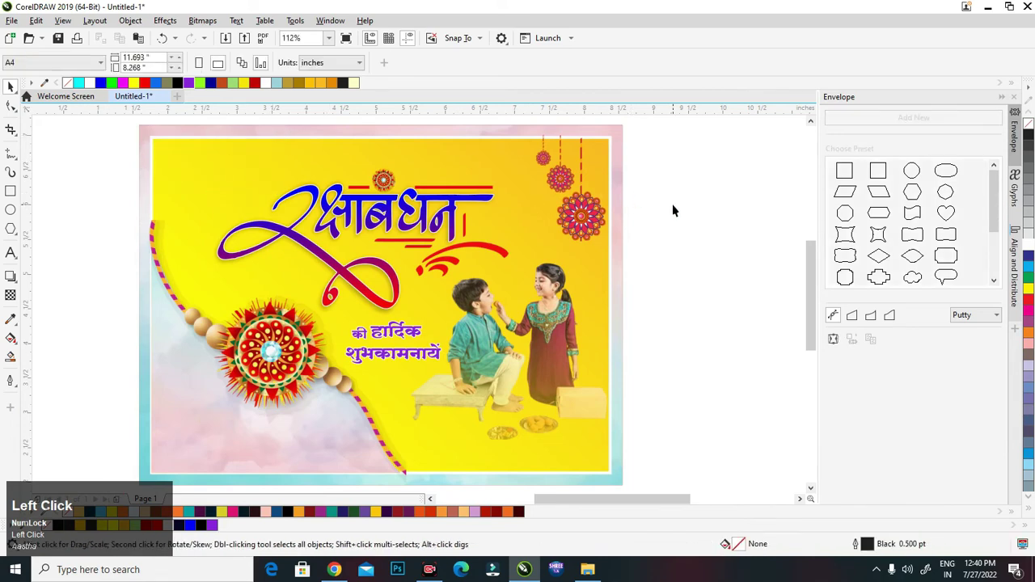
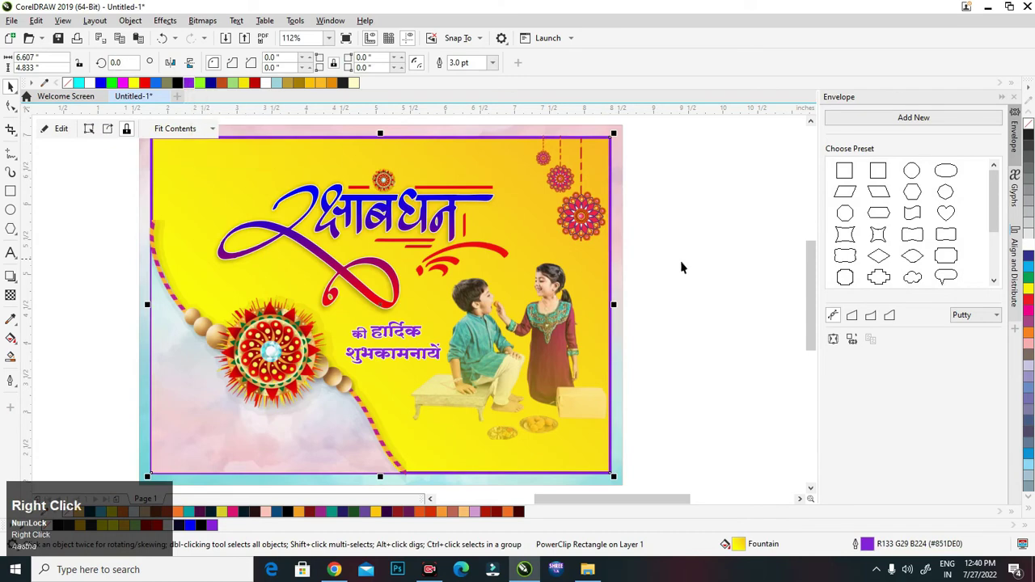
# Place the rakhi image inside the cloud shape and select the yellow panel.
pyautogui.click(697, 264)
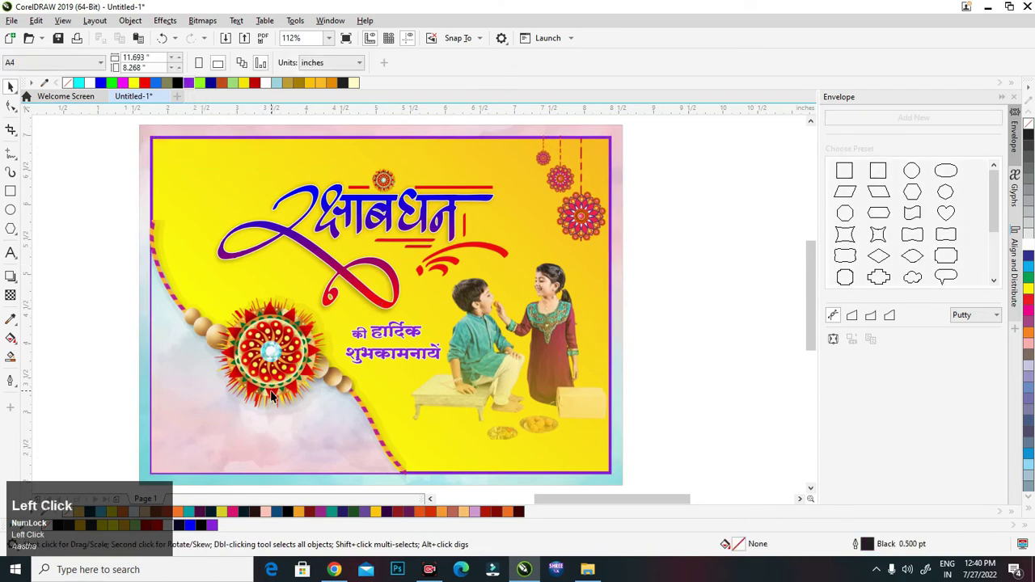
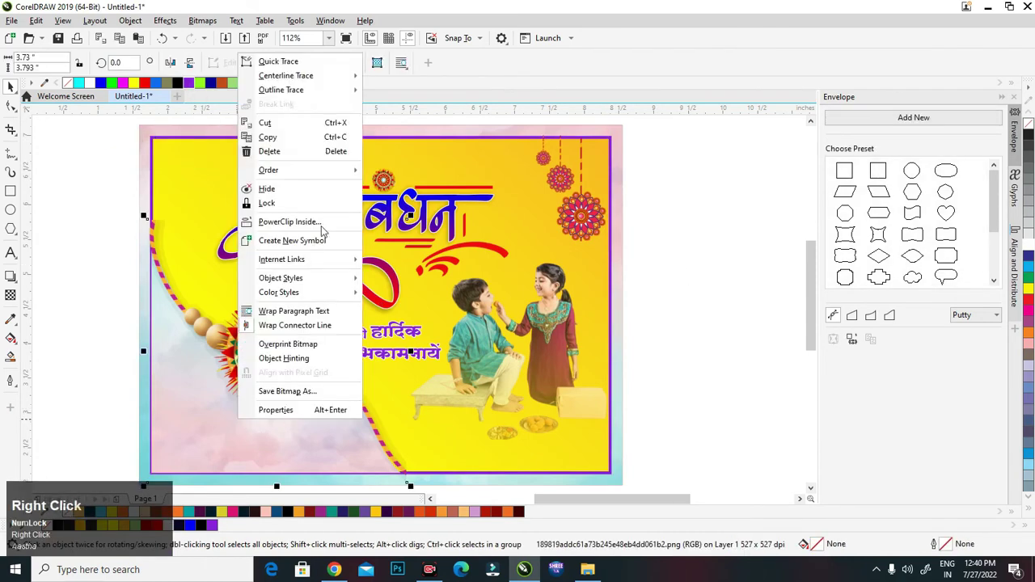
pyautogui.click(328, 226)
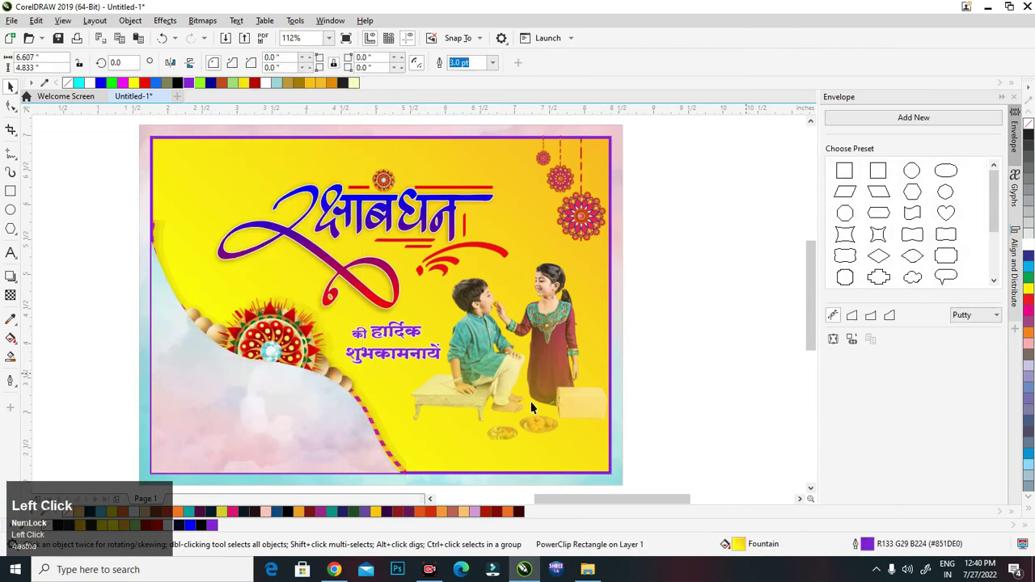
pyautogui.press('z')
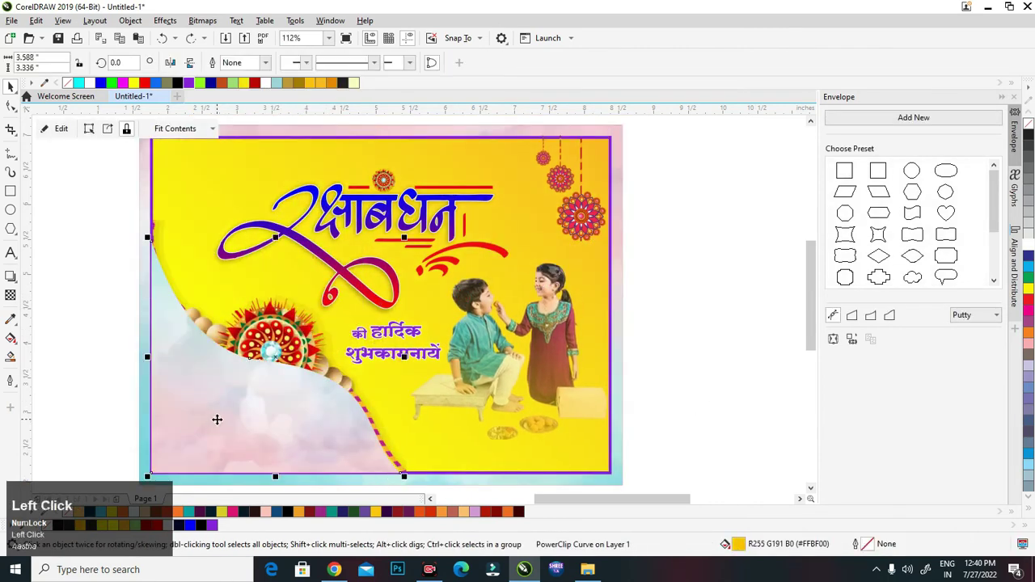
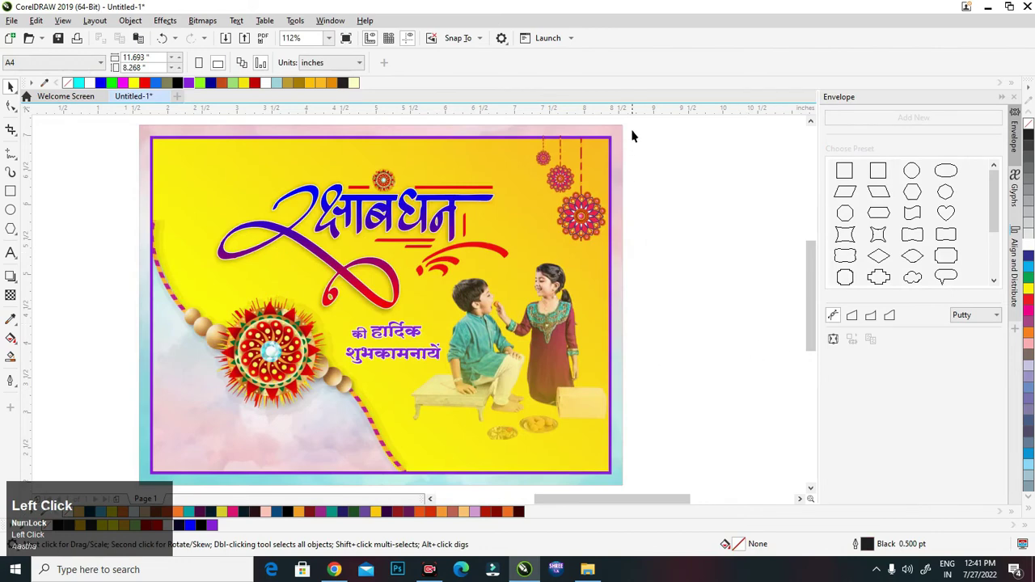
pyautogui.click(613, 140)
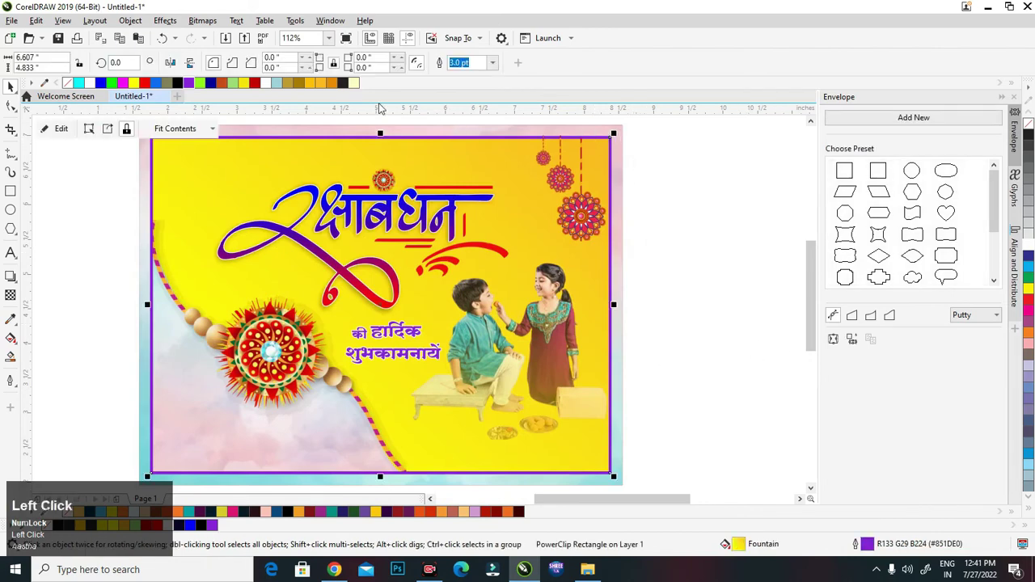
# Recolour the yellow panel's border red and review its outline width.
pyautogui.rightClick(329, 86)
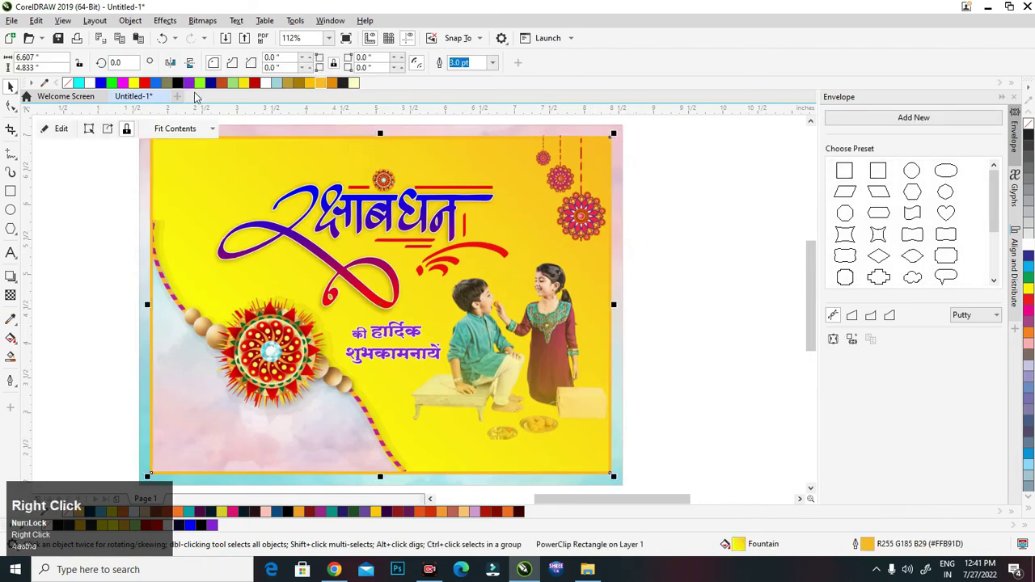
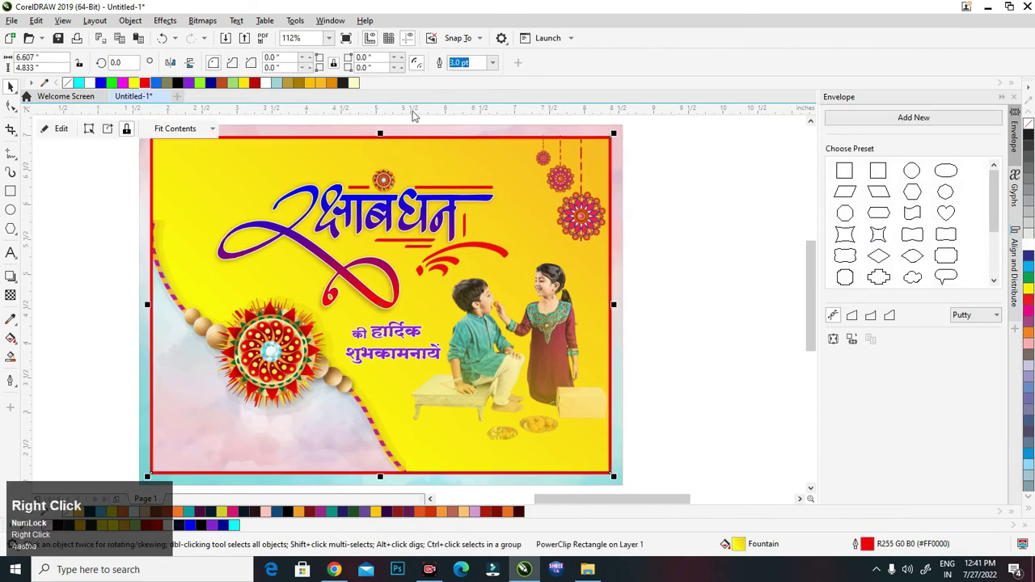
pyautogui.press('F4')
pyautogui.click(748, 269)
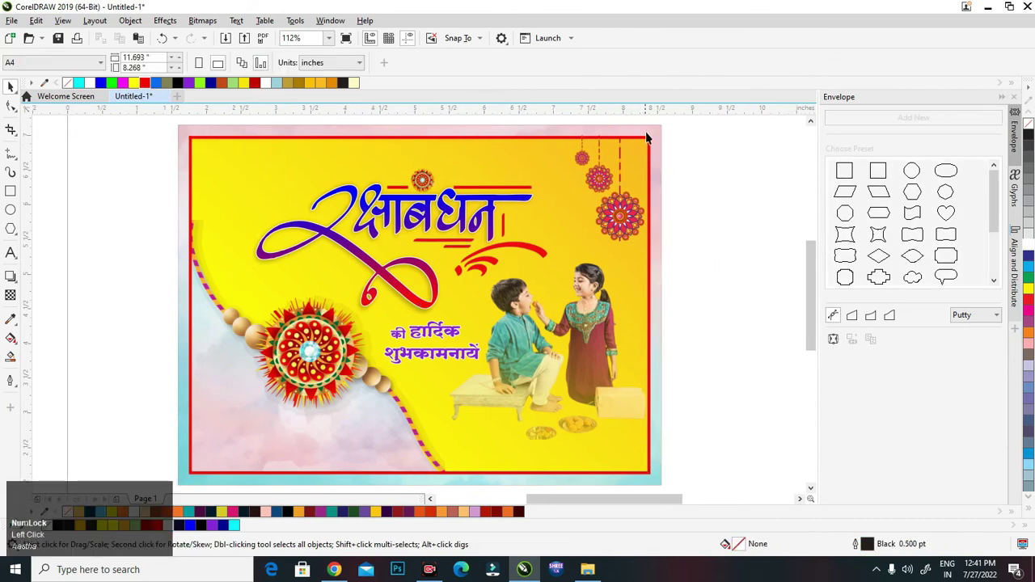
pyautogui.click(652, 140)
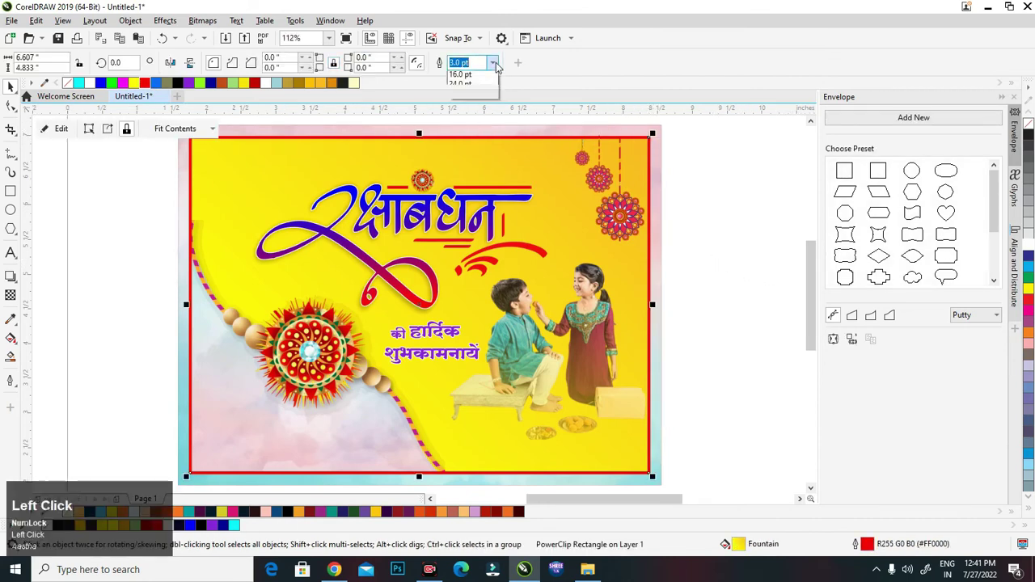
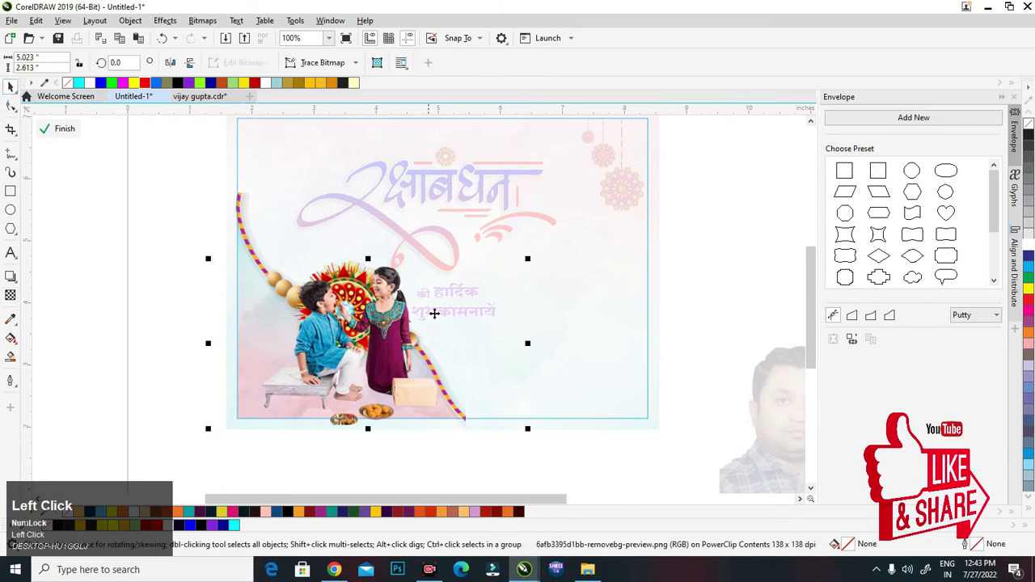
# Add the man's photo, name, ward line and printer credit, then view the whole poster.
pyautogui.scroll(3)
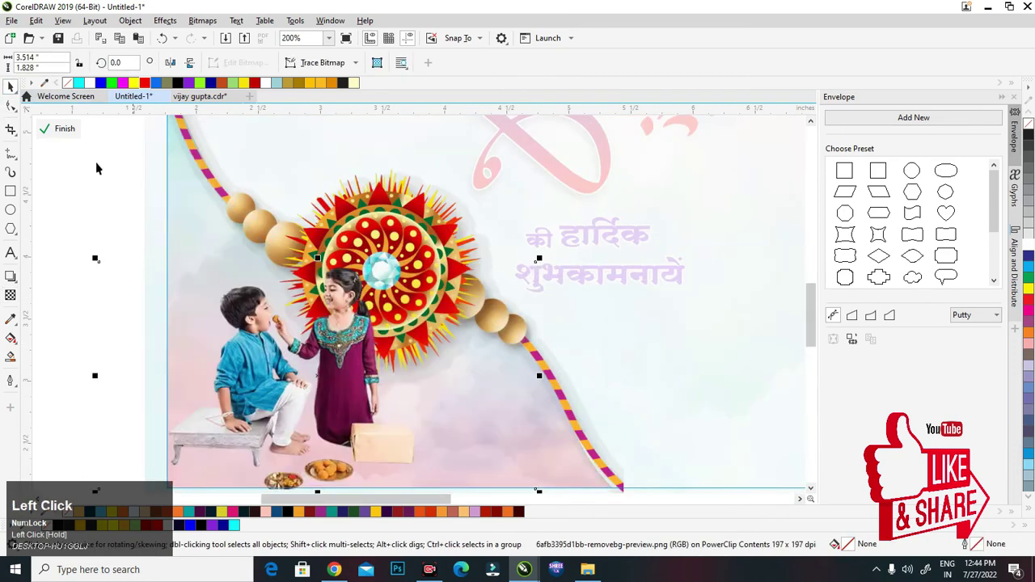
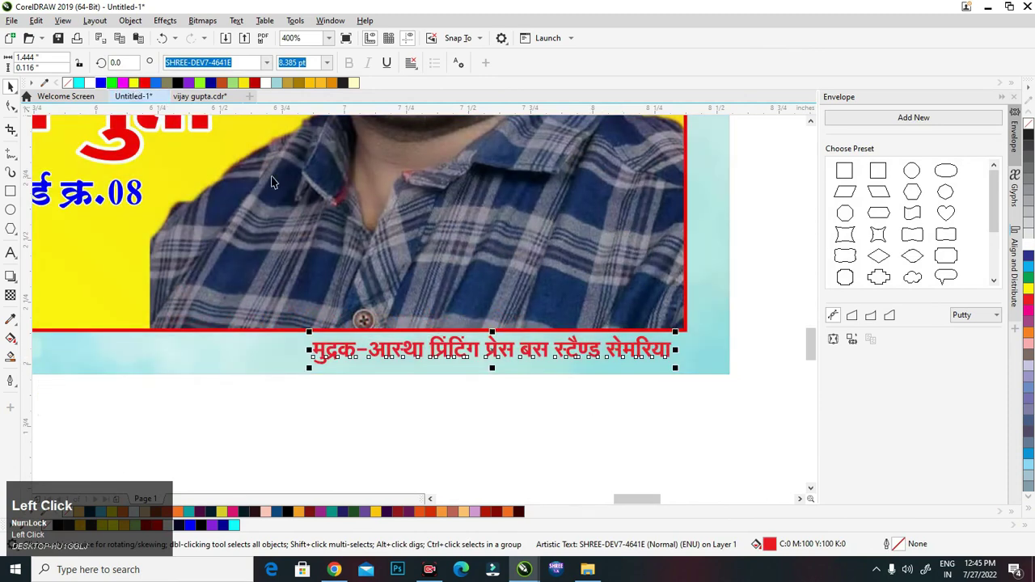
pyautogui.scroll(-3)
pyautogui.click(713, 457)
pyautogui.press('F4')
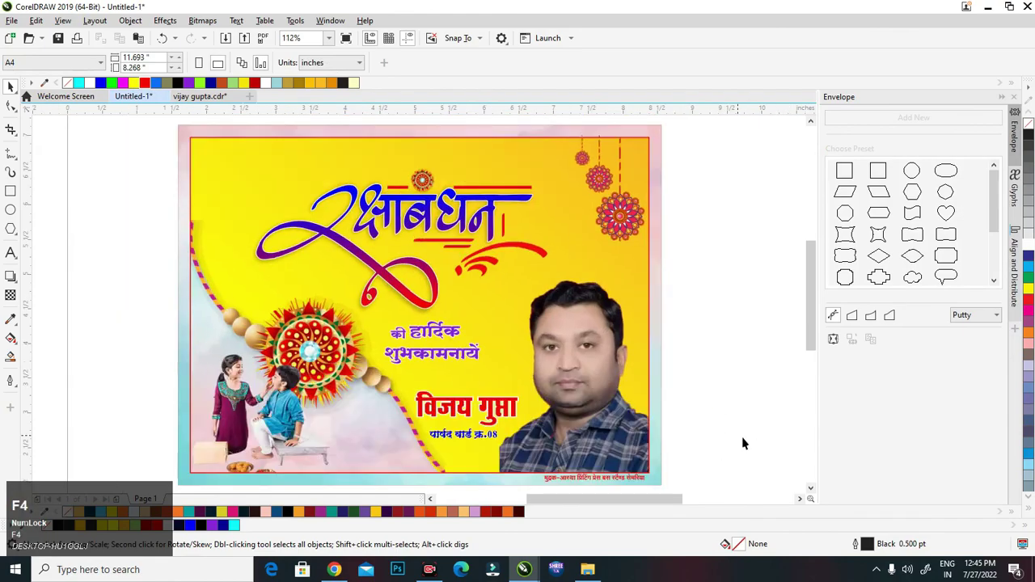